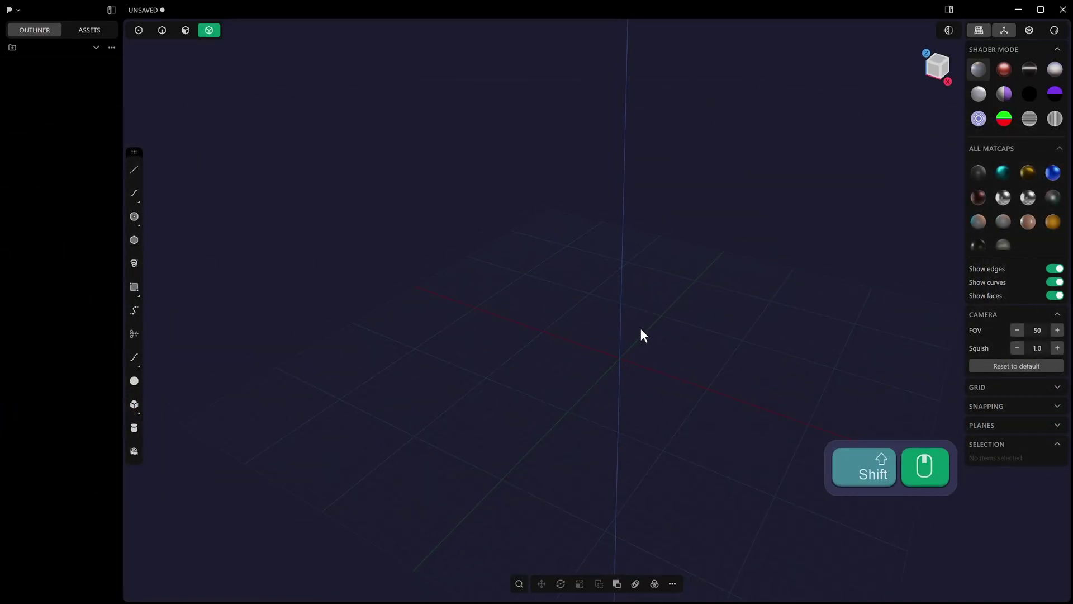
# - Orbit the empty scene and face it straight on in Front view
pyautogui.moveTo(632, 329); pyautogui.dragTo(641, 317)
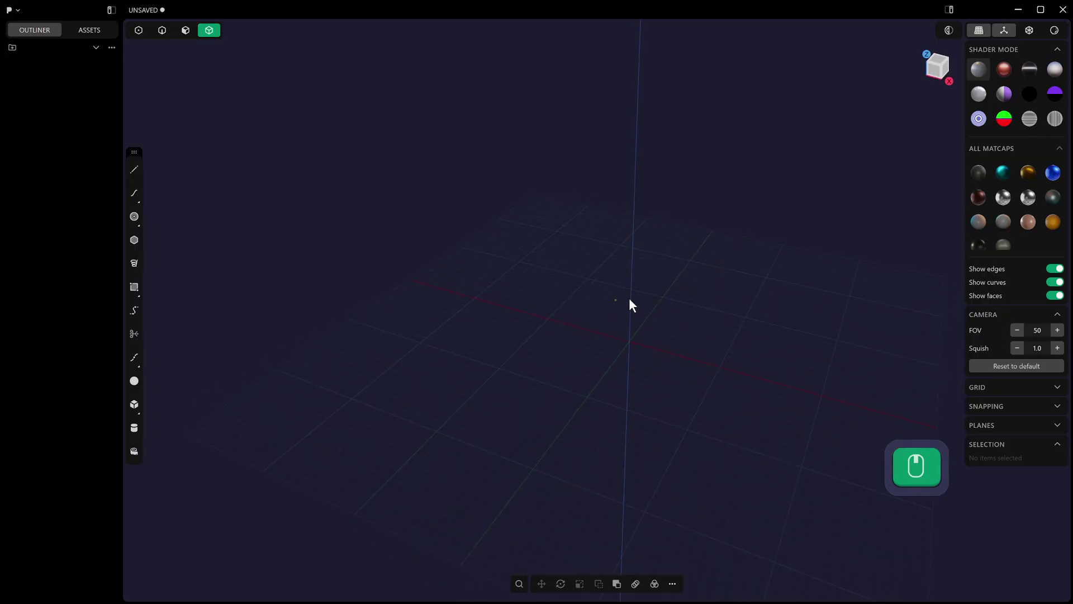
pyautogui.middleClick(639, 287)
pyautogui.press('KP_1')
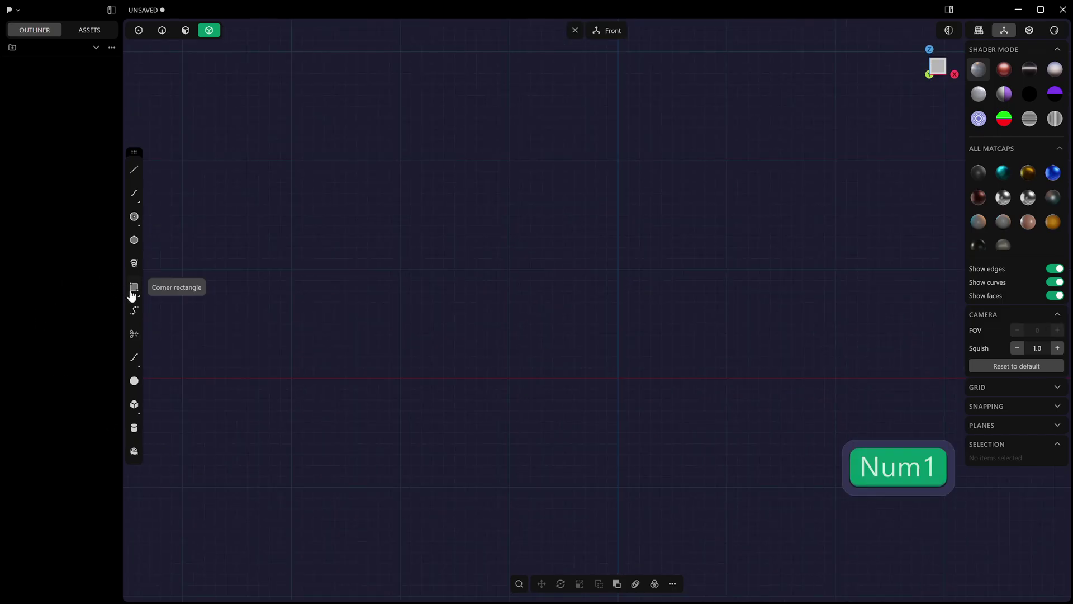
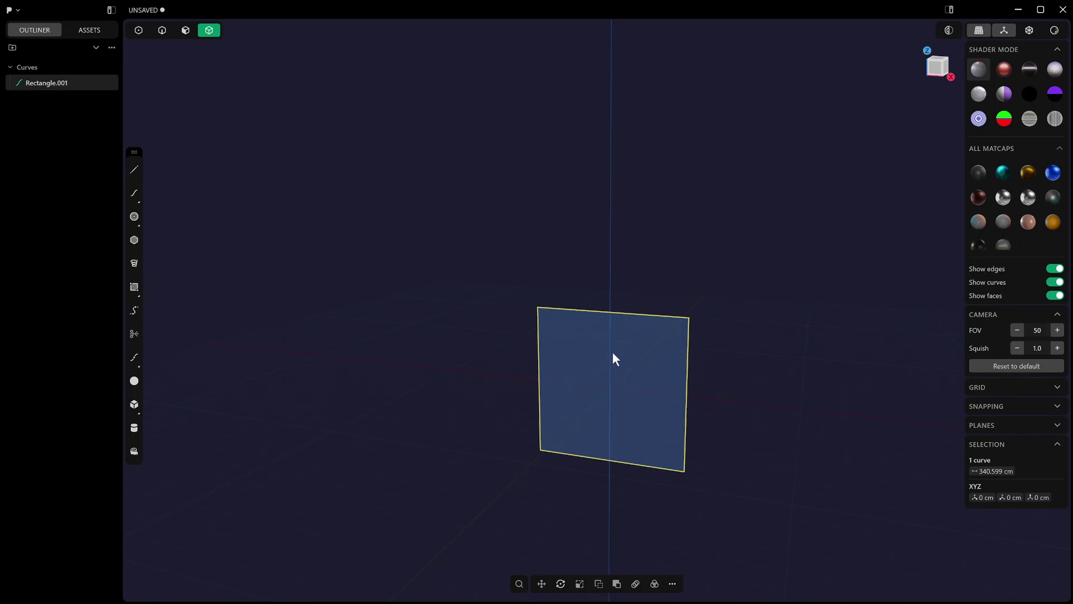
# - Select the upright rectangle curve as a whole object, viewing it at an angle
pyautogui.press('3')
pyautogui.moveTo(650, 349); pyautogui.dragTo(717, 284)
pyautogui.press('Escape')
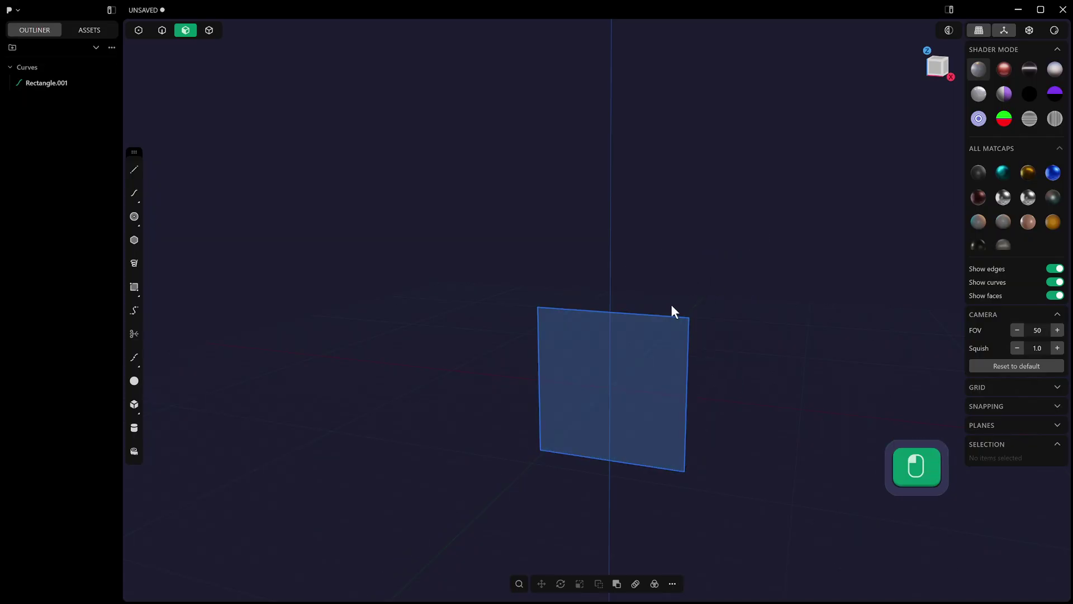
pyautogui.click(699, 304)
pyautogui.moveTo(691, 311); pyautogui.dragTo(681, 295)
# - Fill the rectangle with a Patch sheet (Sheet 3) found via command search, and inspect it
pyautogui.press('p')
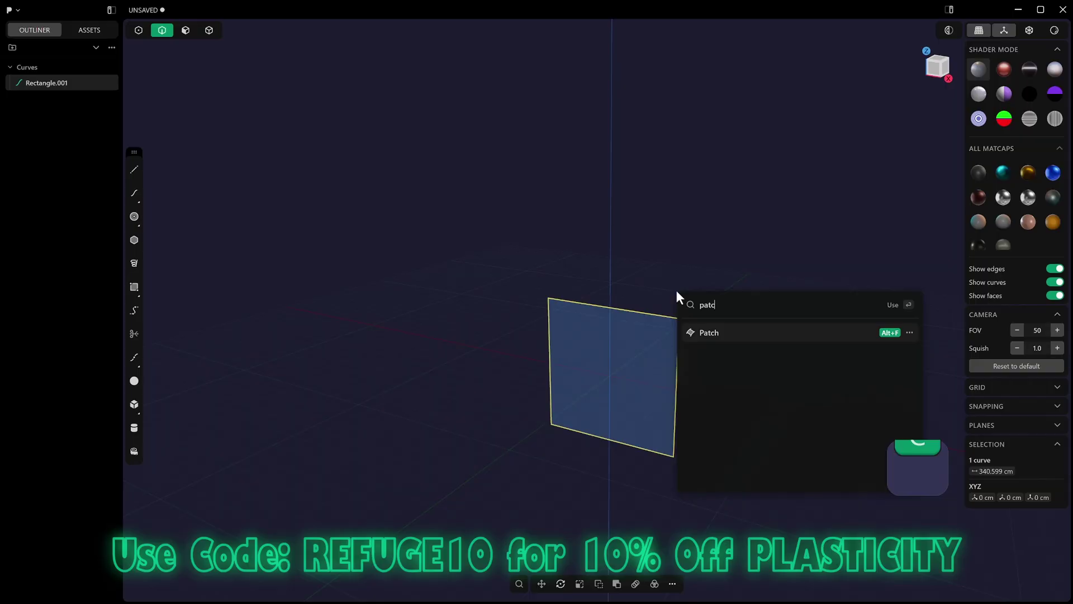
pyautogui.press('h')
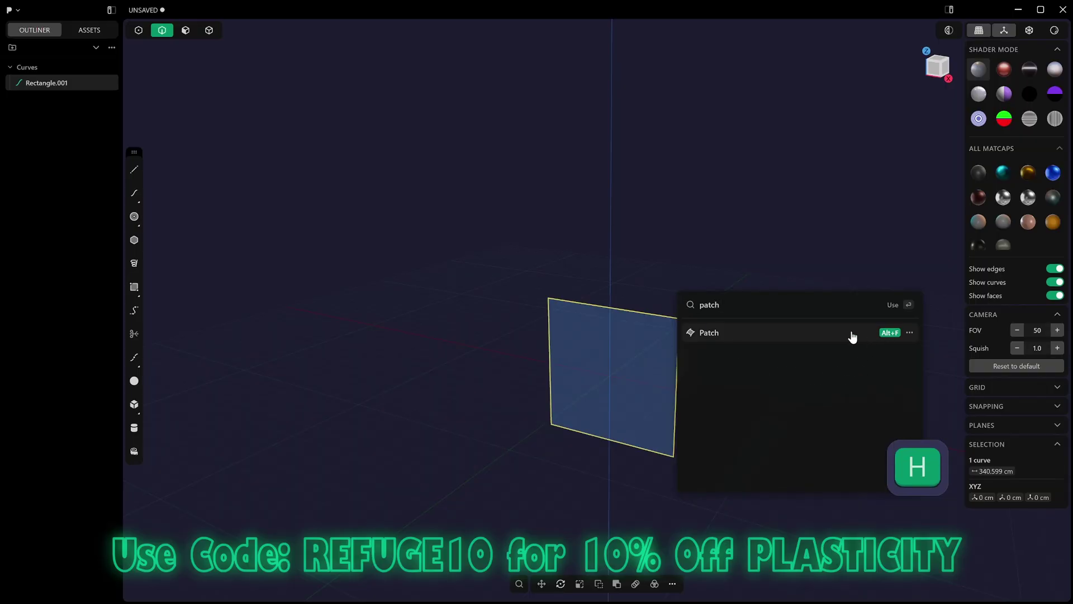
pyautogui.moveTo(851, 338); pyautogui.dragTo(739, 315)
pyautogui.click(728, 308)
pyautogui.moveTo(723, 304); pyautogui.dragTo(668, 323)
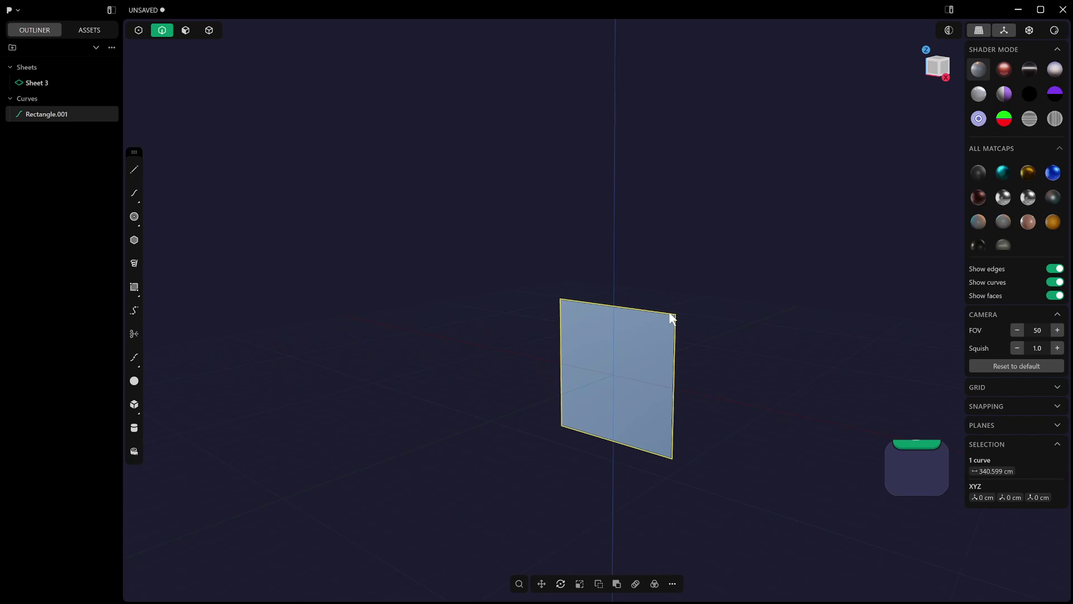
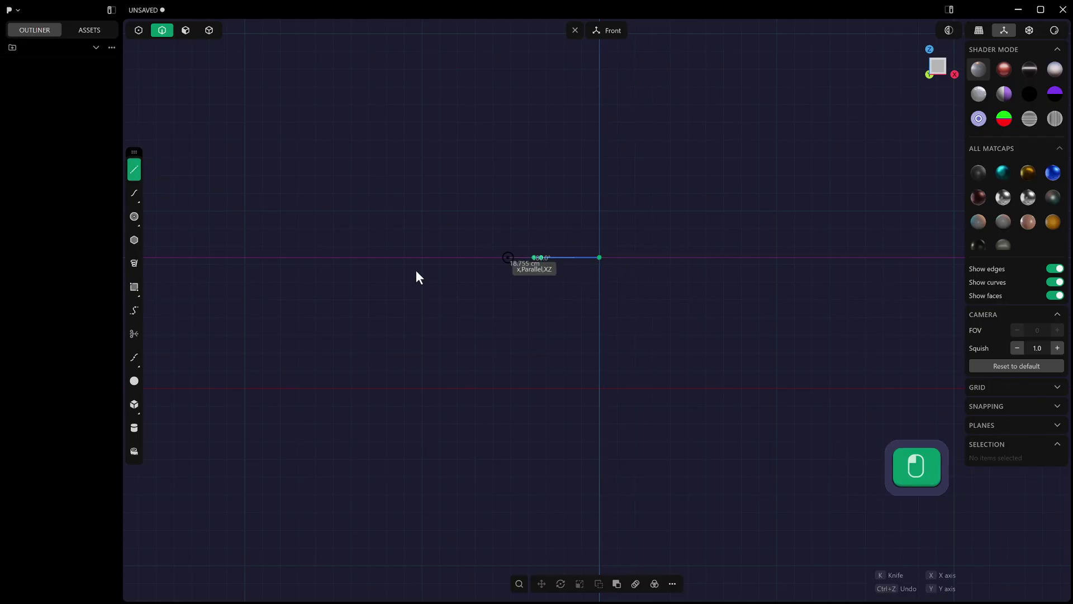
# - Finish the horizontal line and draw a vertical line above it
pyautogui.rightClick(533, 302)
pyautogui.press('shift+a')
pyautogui.click(532, 256)
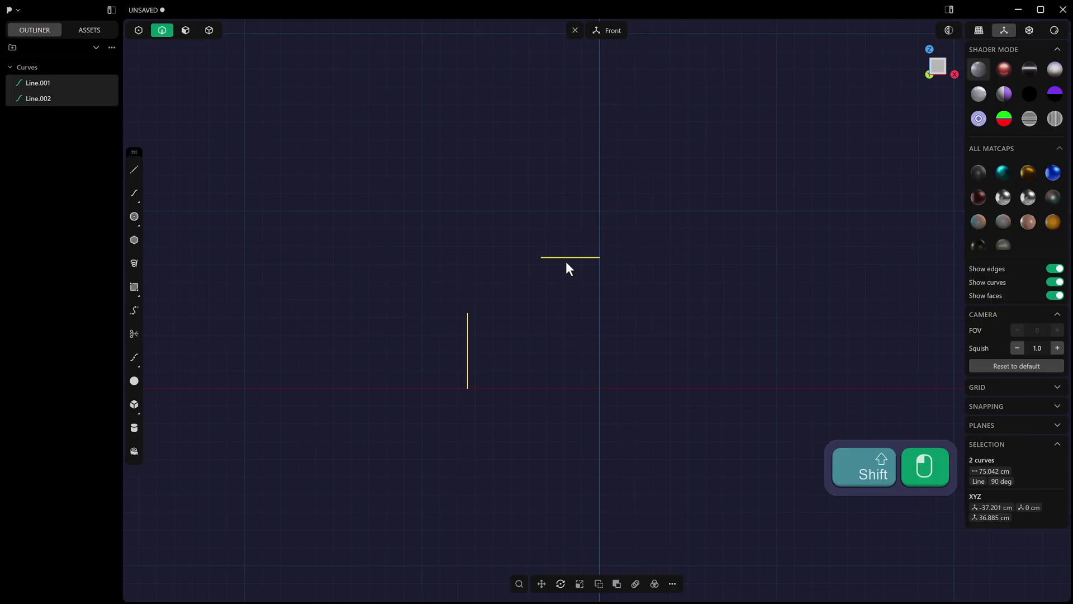
# - Join the two lines with a Bridge curve shaped into a smooth rounded corner
pyautogui.press('shift+b')
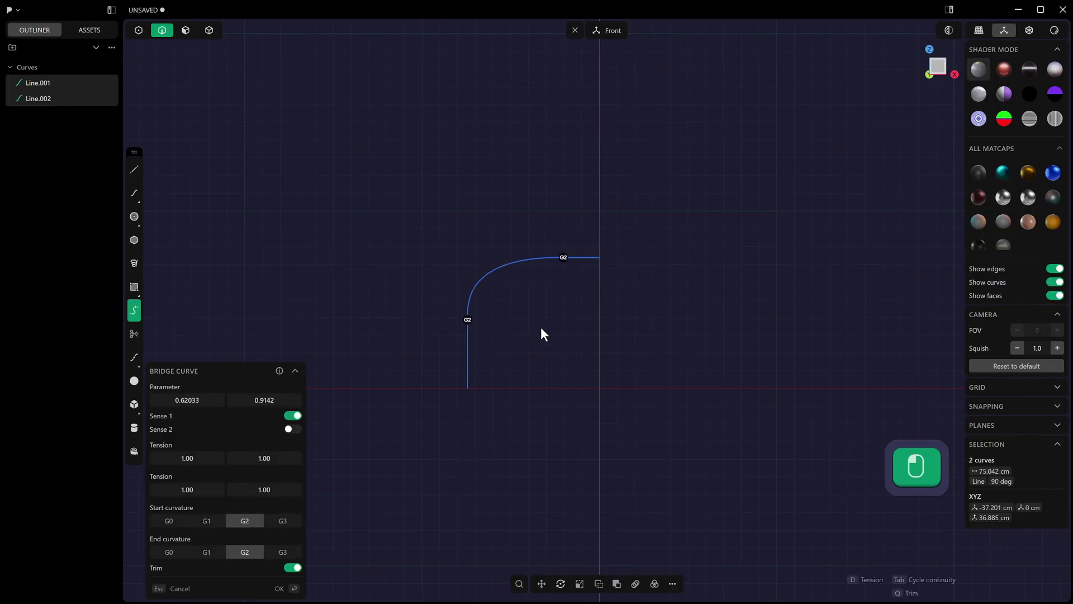
pyautogui.moveTo(559, 264); pyautogui.dragTo(573, 262)
pyautogui.moveTo(573, 263); pyautogui.dragTo(529, 271)
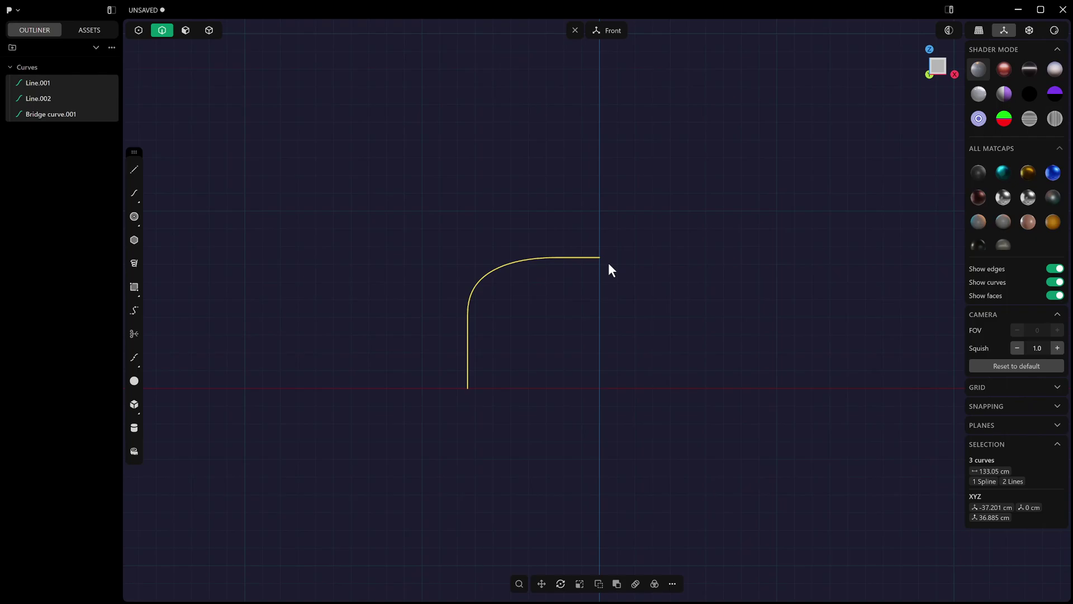
# - Mirror the corner across X and downward into a closed rounded square, then patch it with a flat sheet
pyautogui.press('alt+x')
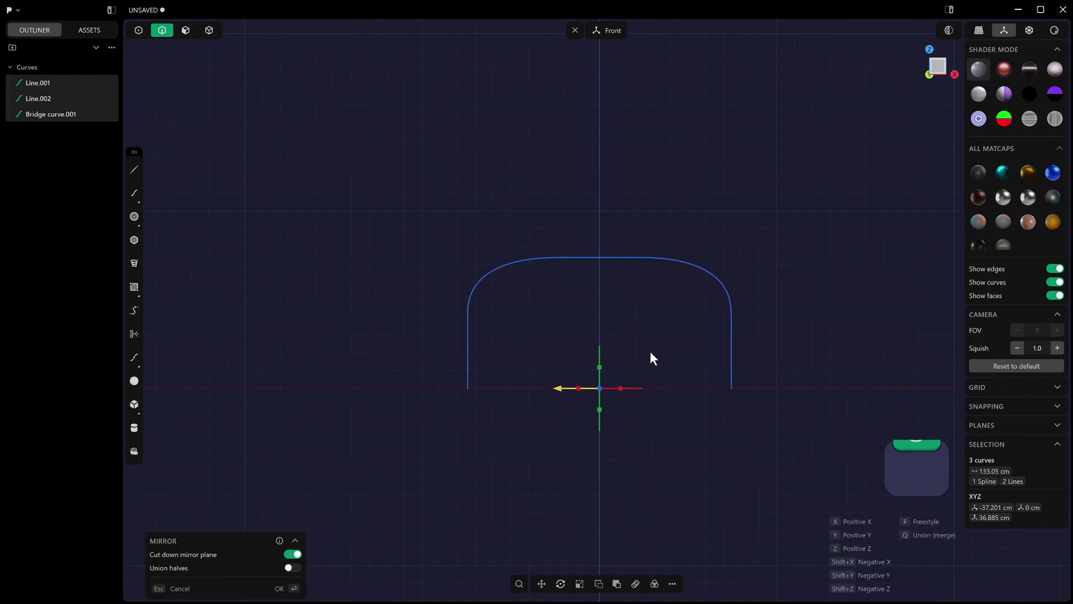
pyautogui.press('alt+x')
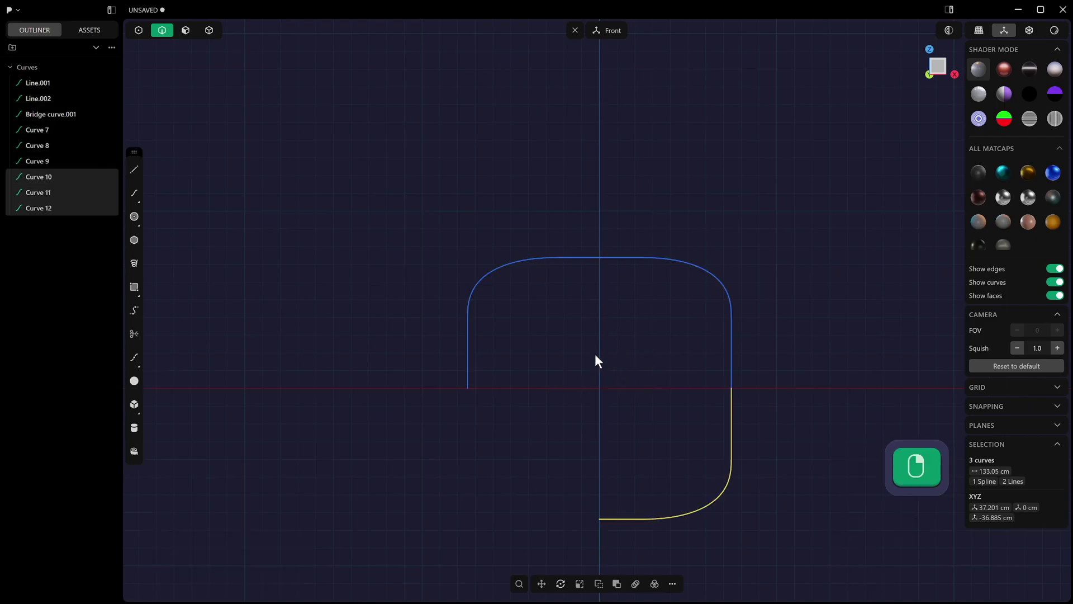
pyautogui.press('alt+x')
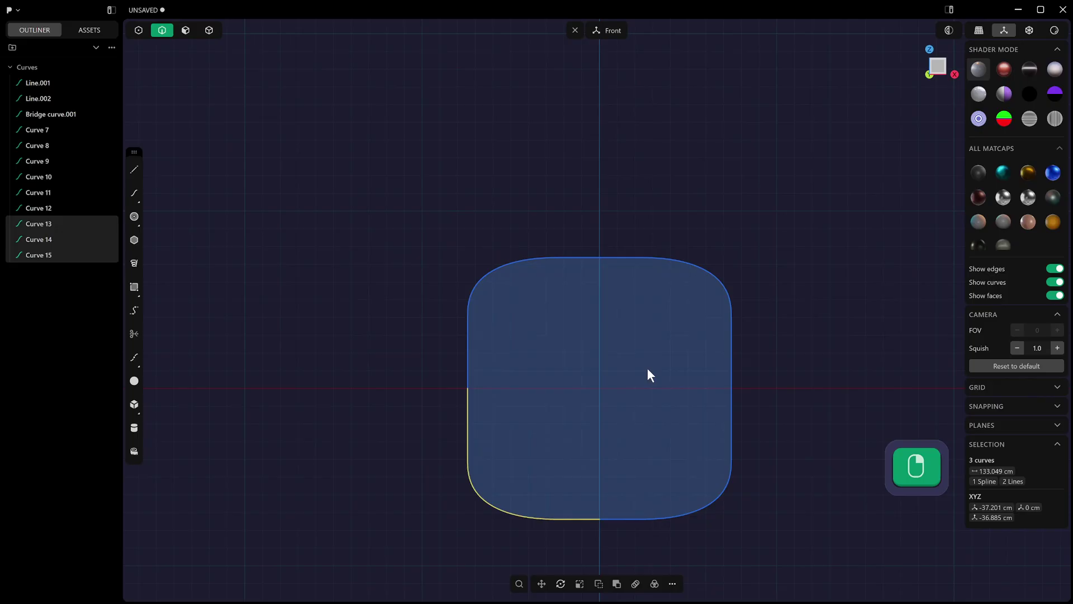
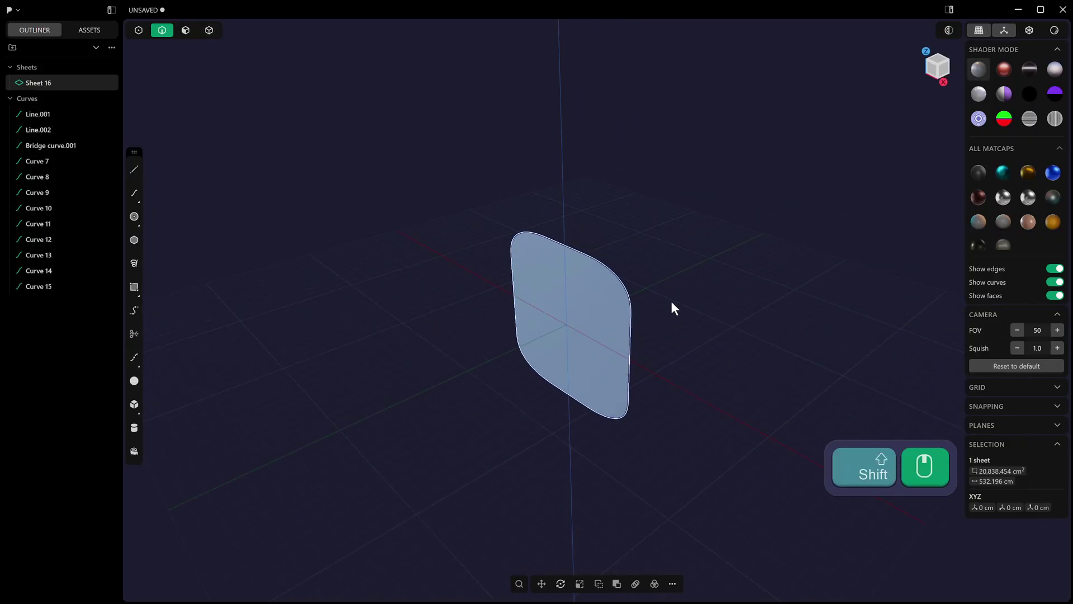
# - Remove the sheet and Join the outline curves into a single closed curve
pyautogui.middleClick(721, 264)
pyautogui.press('ctrl+z')
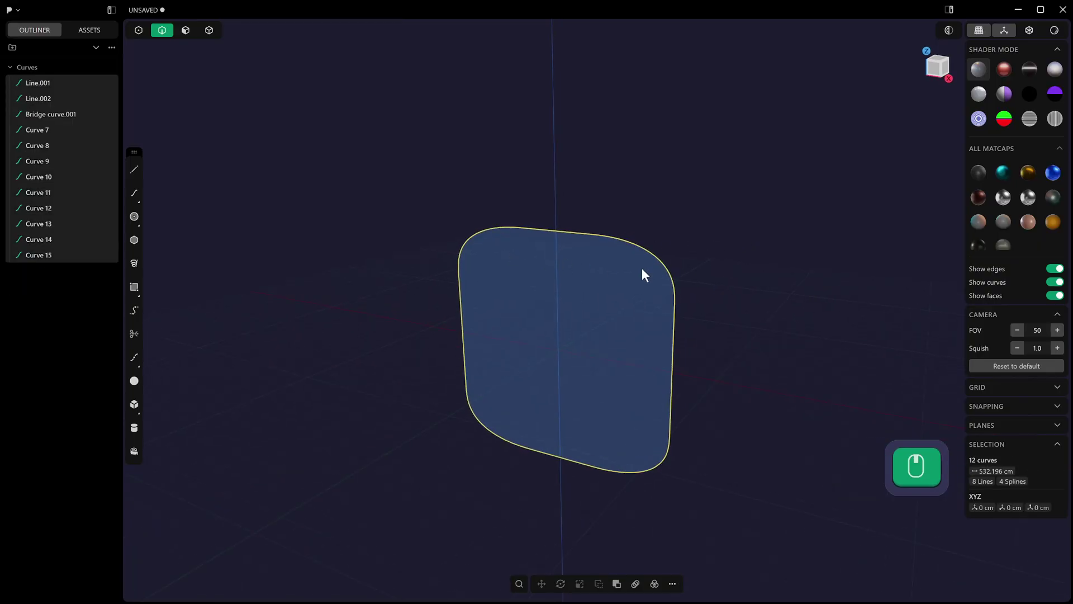
pyautogui.click(646, 273)
pyautogui.press('j')
# - Select the joined outline, its top-right corner and then the whole closed curve to check the join
pyautogui.click(667, 290)
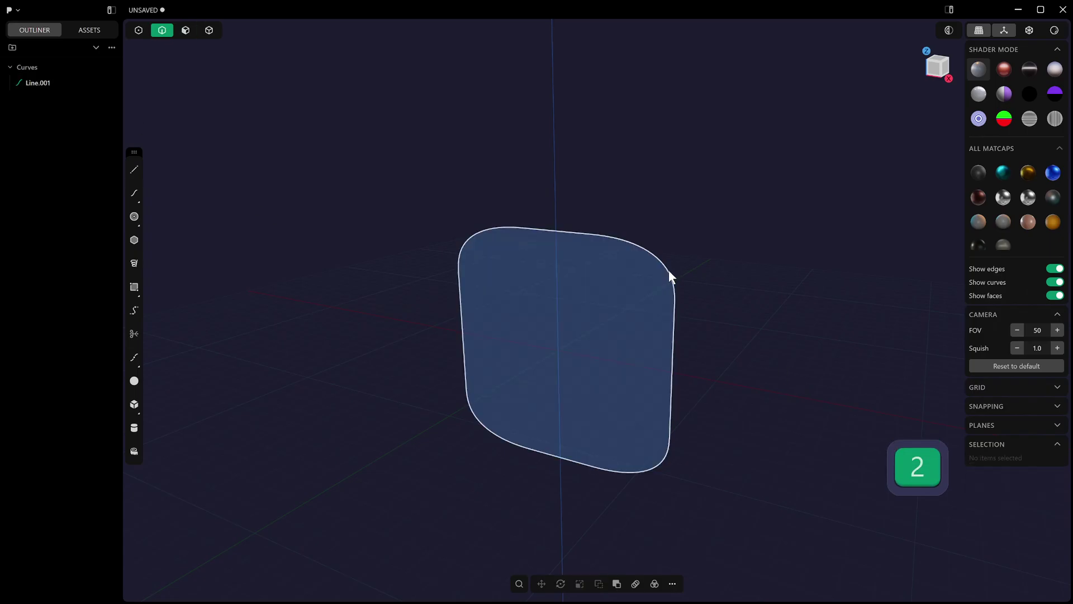
pyautogui.click(666, 314)
pyautogui.click(653, 306)
# - Undo the join and pull the top-right corner curve (Curve 7) away from the outline
pyautogui.press('ctrl+z')
pyautogui.press('ctrl+z')
pyautogui.click(666, 272)
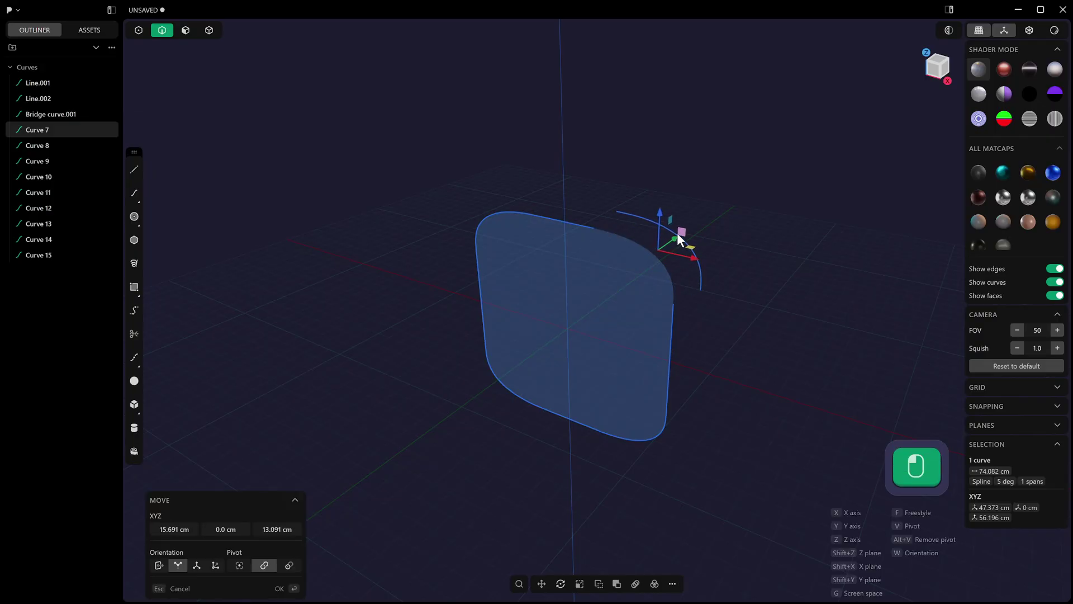
pyautogui.press('g')
pyautogui.moveTo(589, 236); pyautogui.dragTo(569, 252)
pyautogui.moveTo(569, 252); pyautogui.dragTo(681, 328)
# - Move the side line out of the outline as well and confirm
pyautogui.press('g')
pyautogui.moveTo(685, 322); pyautogui.dragTo(646, 344)
pyautogui.click(732, 332)
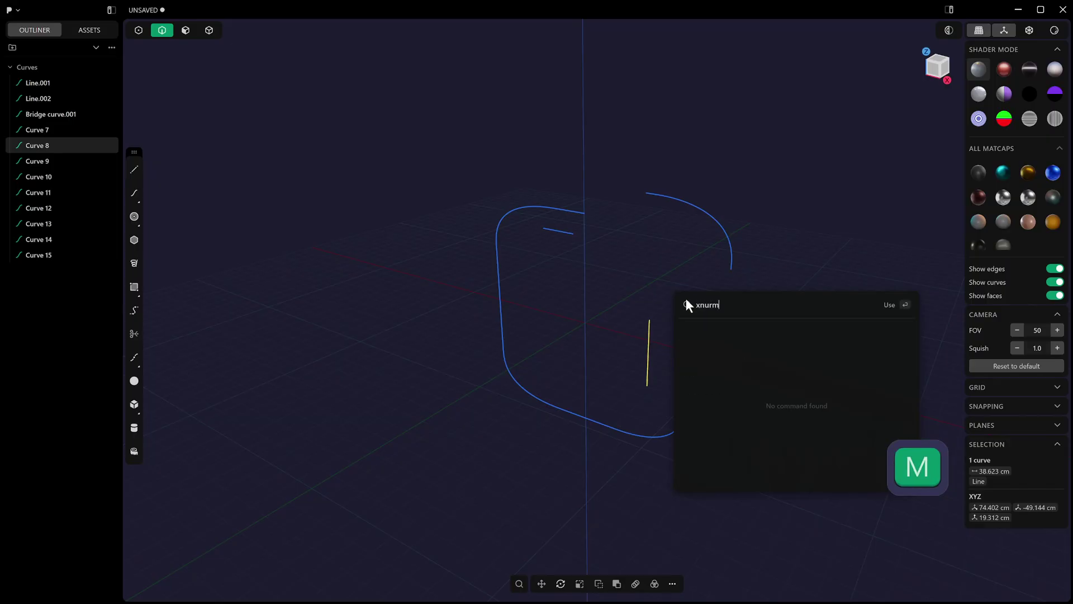
# - Look up XNurbs, then select the detached vertical line and corner curve for a Loft
pyautogui.press('BackSpace')
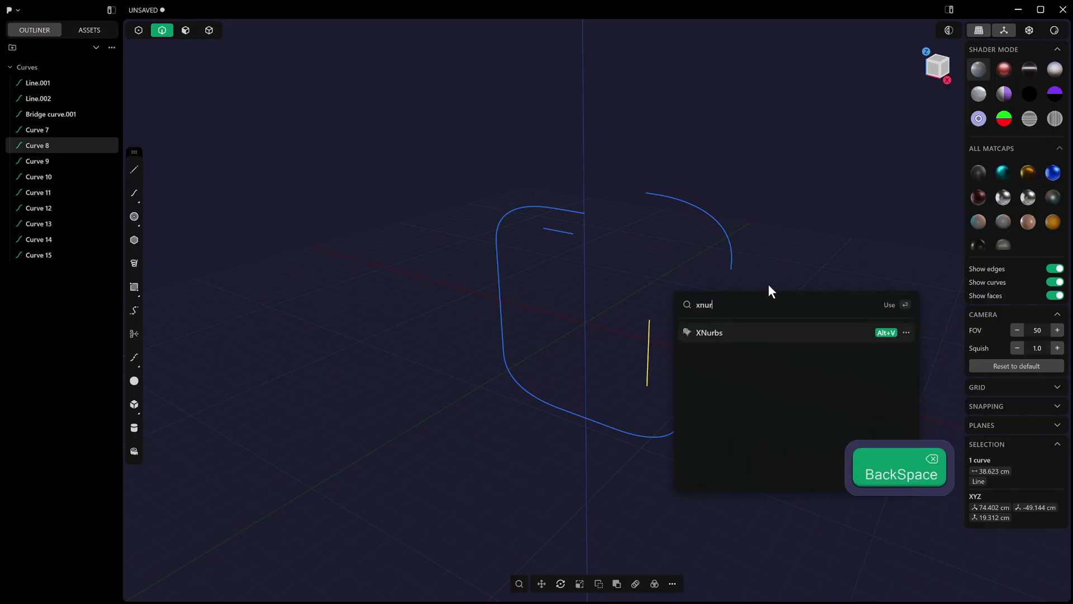
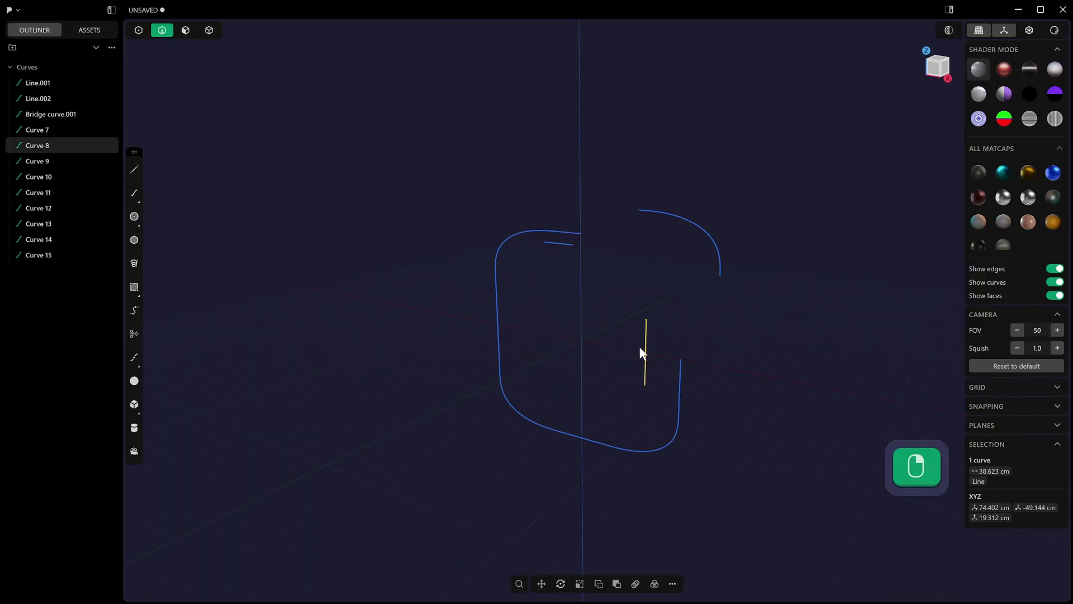
pyautogui.click(652, 348)
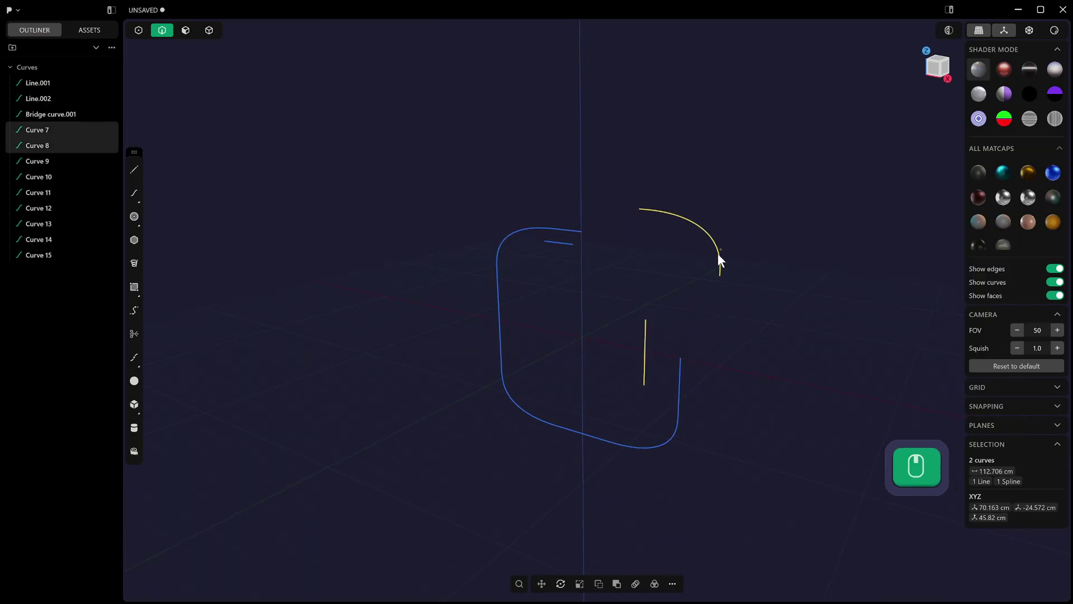
pyautogui.click(712, 264)
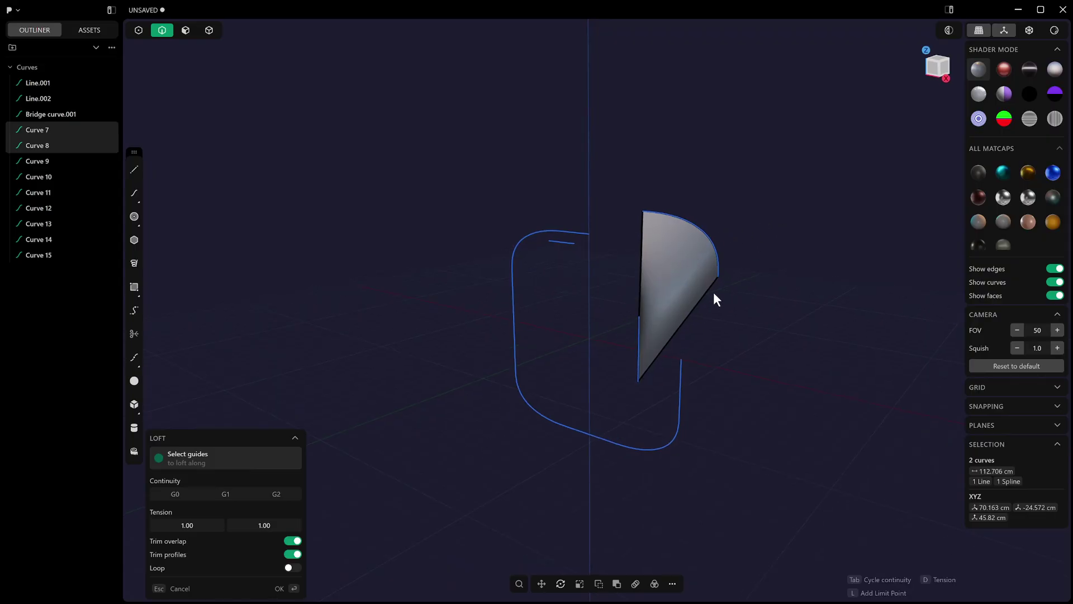
# - Confirm the loft, then delete everything to leave an empty scene
pyautogui.click(710, 300)
pyautogui.press('Escape')
pyautogui.click(726, 394)
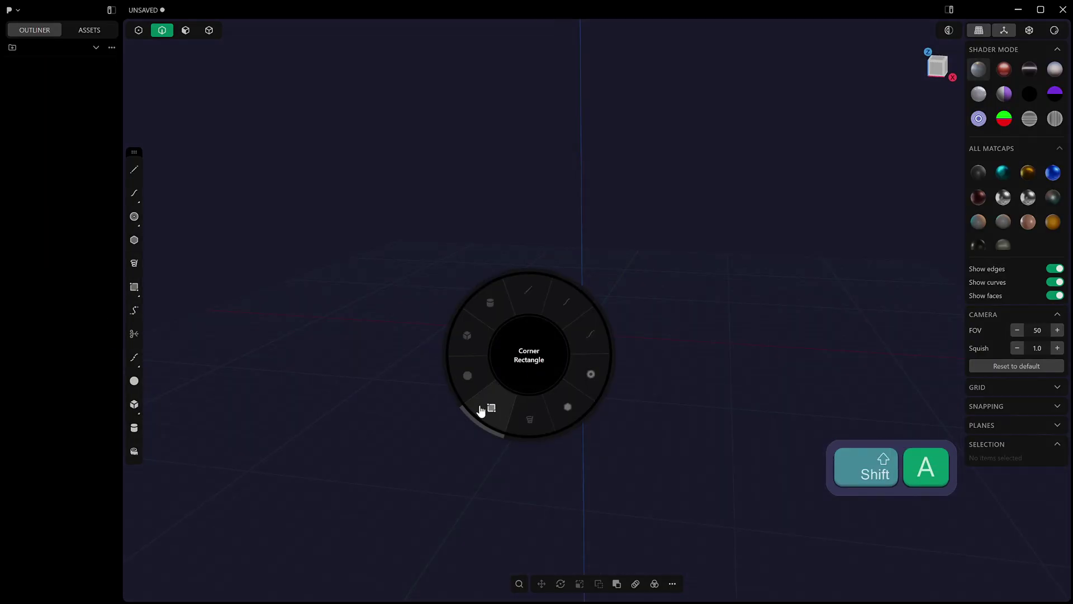
# - Create Cylinder.001 from the radial menu, dragging its base circle and setting its height
pyautogui.click(583, 348)
pyautogui.moveTo(585, 345); pyautogui.dragTo(611, 362)
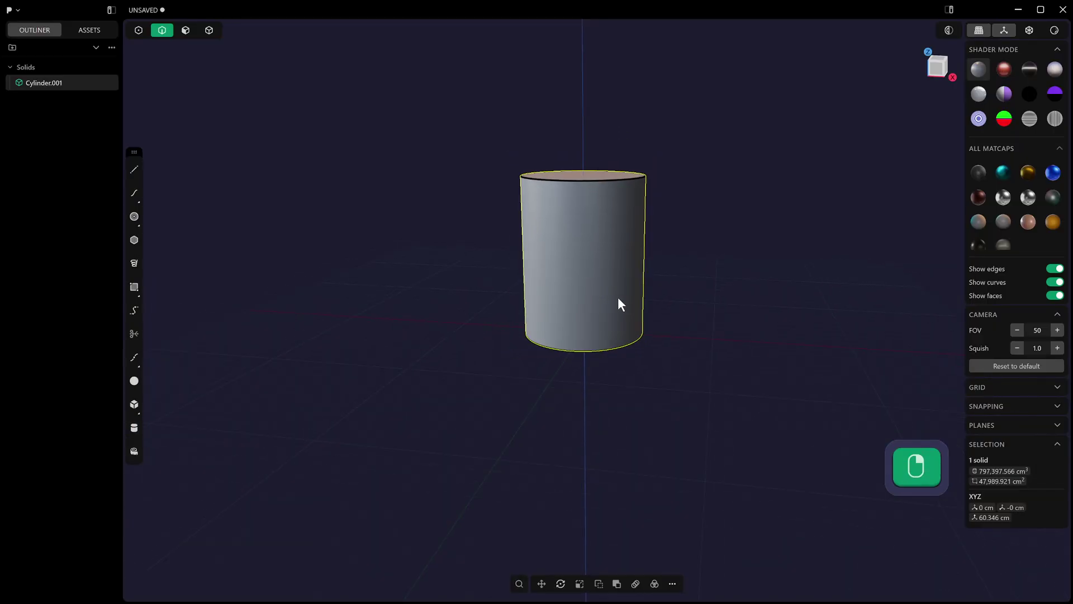
pyautogui.click(140, 245)
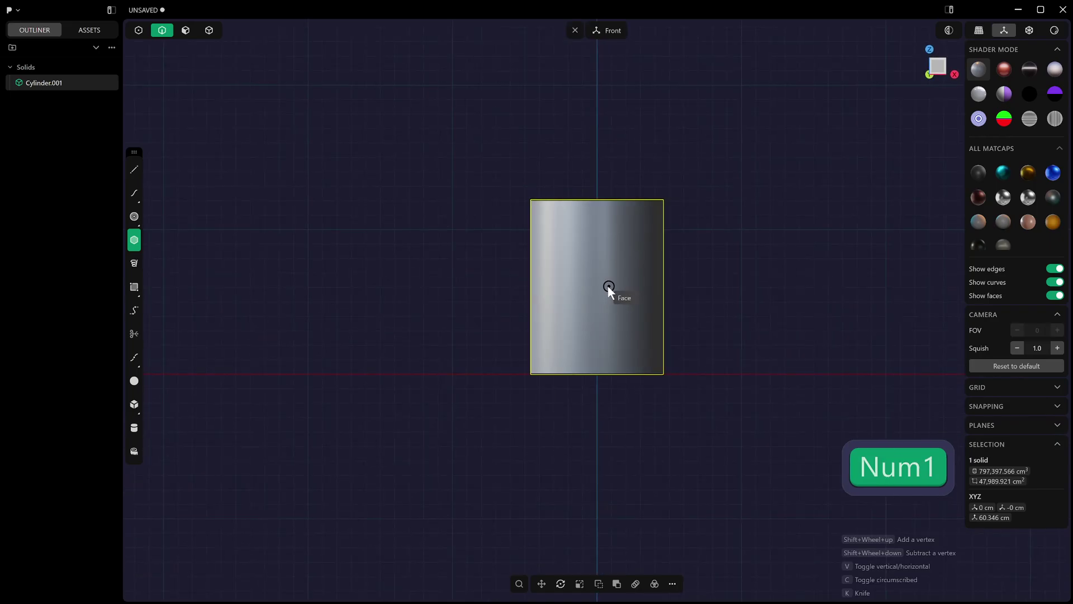
# - Draw an eight-sided Polygon.001 centred on the cylinder in Front view
pyautogui.press('KP_1')
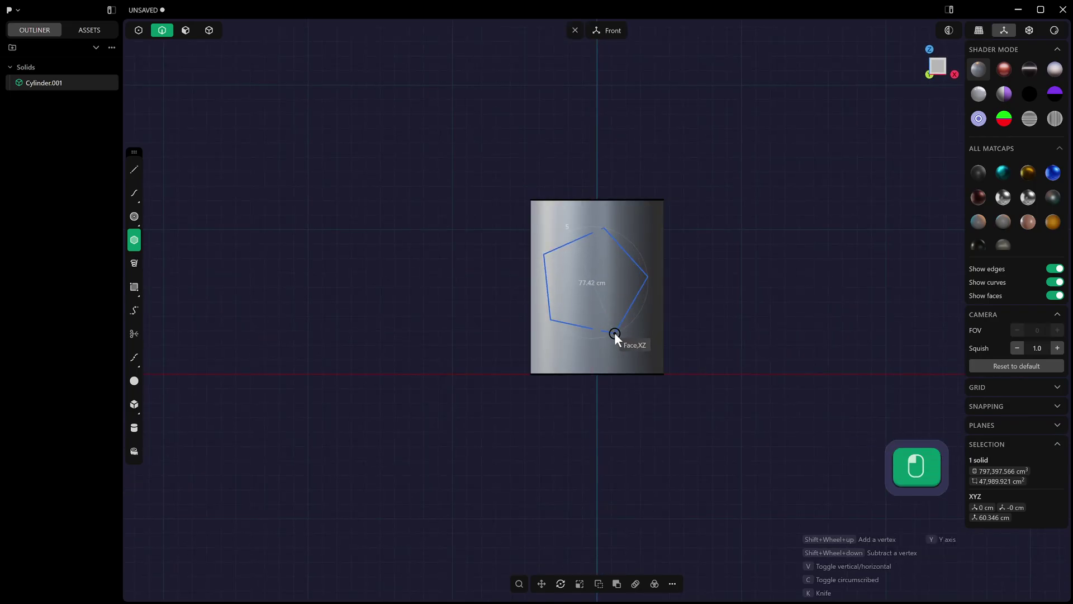
pyautogui.click(621, 337)
pyautogui.press('g')
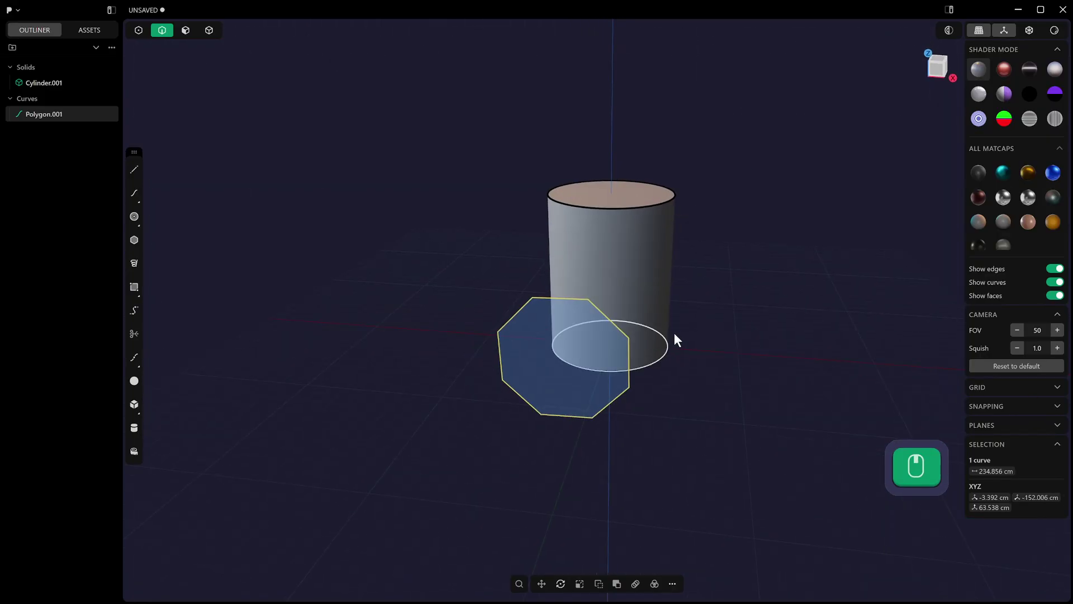
pyautogui.click(633, 283)
# - Orbit to perspective and imprint the octagon outline onto the cylinder's side face
pyautogui.moveTo(551, 233); pyautogui.dragTo(577, 224)
pyautogui.moveTo(577, 223); pyautogui.dragTo(596, 252)
# - Imprint the octagon onto the cylinder and offset the resulting face, inspecting it from several angles
pyautogui.press('4')
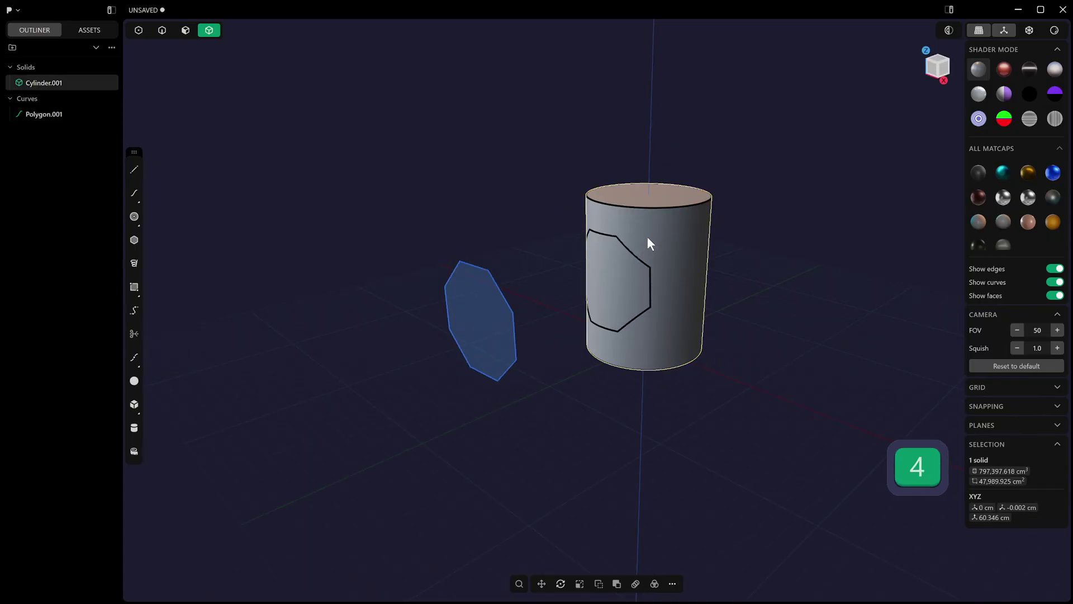
pyautogui.click(649, 236)
pyautogui.press('3')
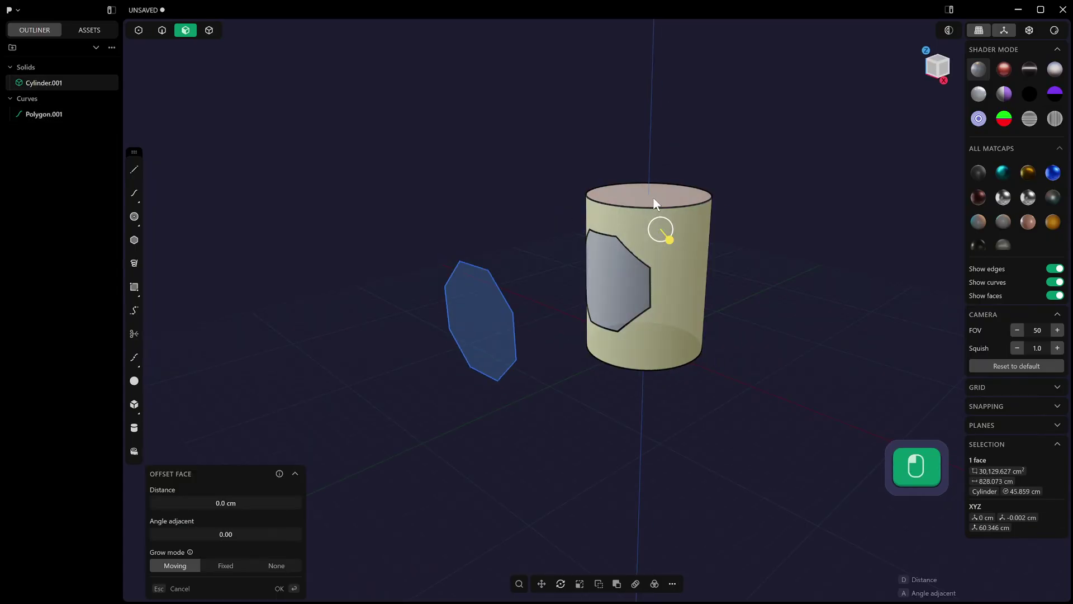
pyautogui.press('shift+x')
pyautogui.moveTo(620, 370); pyautogui.dragTo(657, 297)
pyautogui.moveTo(683, 403); pyautogui.dragTo(650, 321)
pyautogui.click(656, 278)
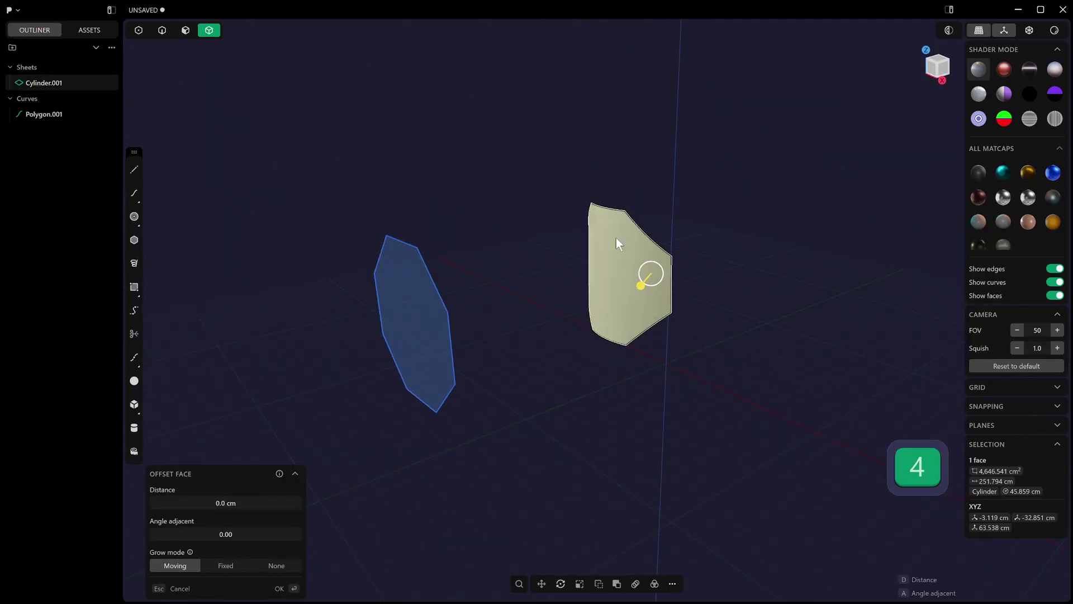
# - Round one corner of the polygon outline curve with a fillet and confirm it
pyautogui.click(643, 237)
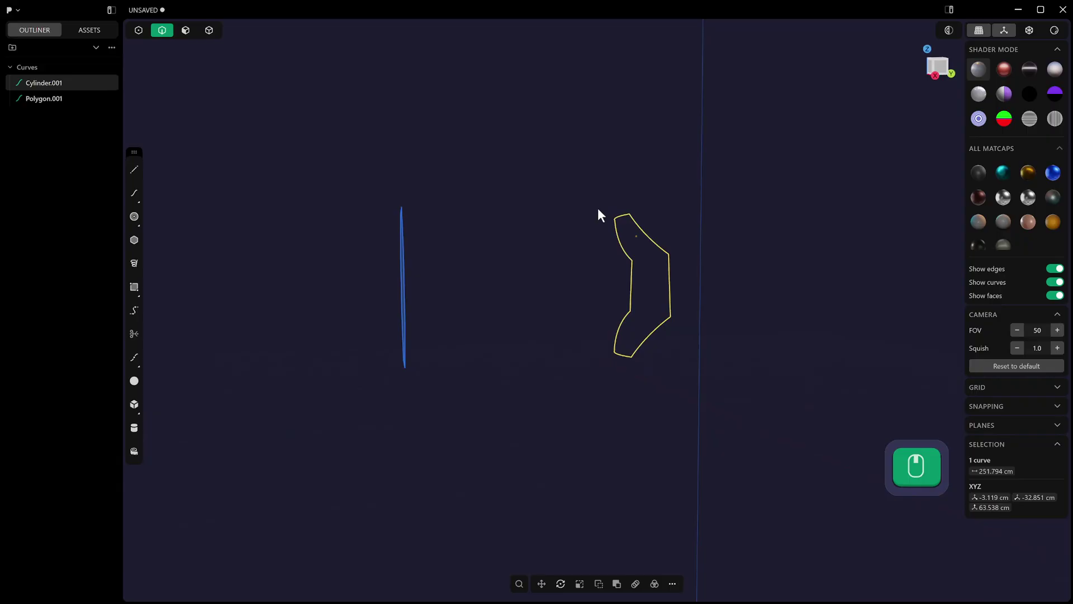
pyautogui.click(601, 252)
pyautogui.click(799, 177)
pyautogui.moveTo(714, 277); pyautogui.dragTo(725, 201)
pyautogui.moveTo(726, 201); pyautogui.dragTo(714, 223)
pyautogui.middleClick(715, 224)
pyautogui.moveTo(661, 250); pyautogui.dragTo(586, 215)
pyautogui.click(667, 252)
pyautogui.moveTo(666, 267); pyautogui.dragTo(657, 245)
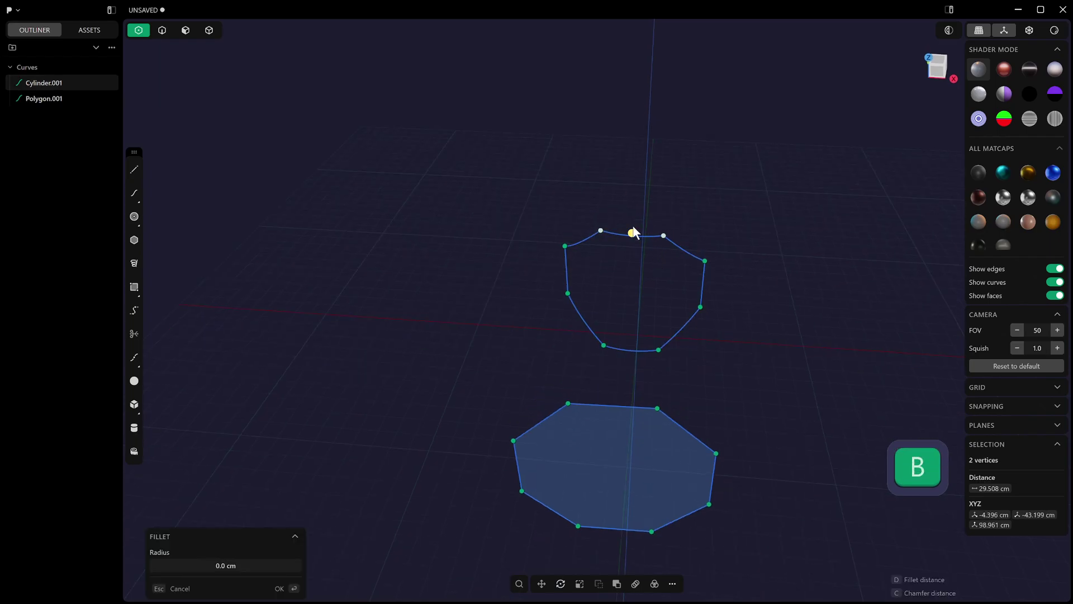
pyautogui.click(637, 225)
# - Undo the fillet and sheet conversion, then begin selecting both sketch curves
pyautogui.press('Escape')
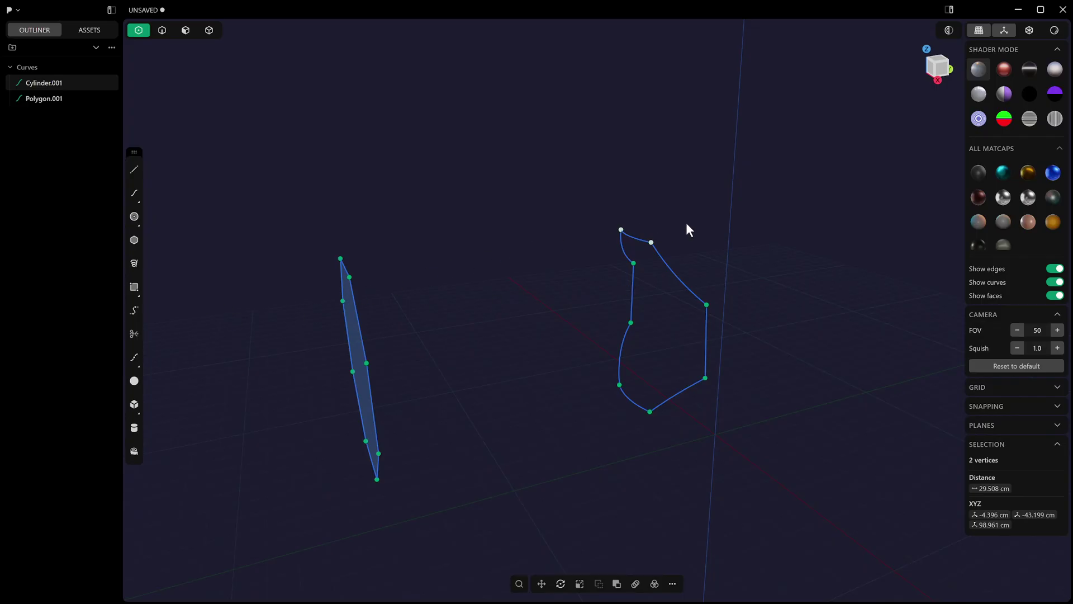
pyautogui.press('ctrl+z')
pyautogui.press('ctrl+z')
pyautogui.press('ctrl+z')
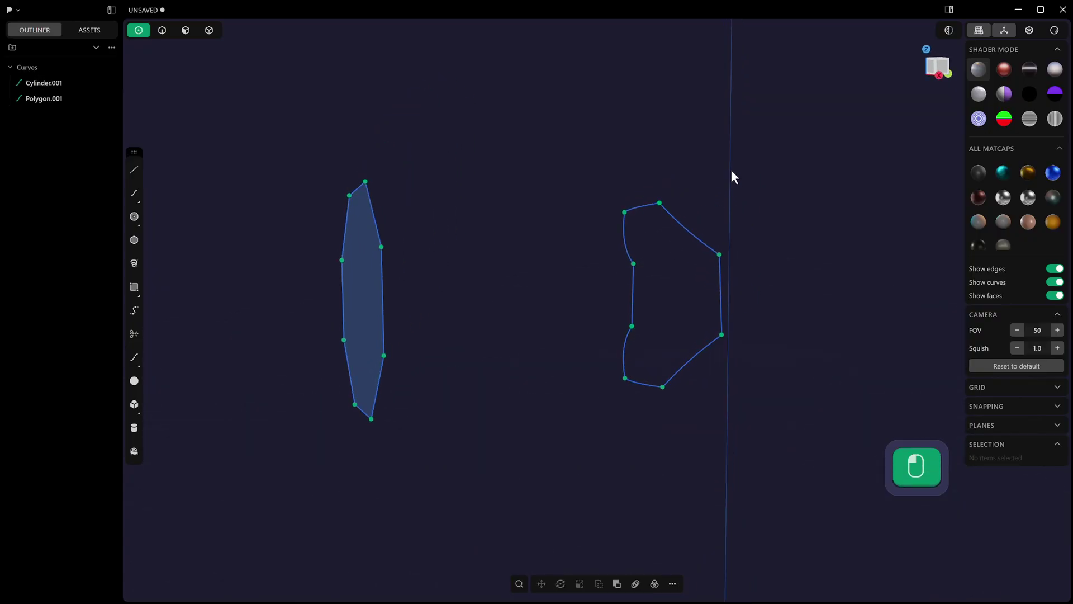
pyautogui.click(658, 186)
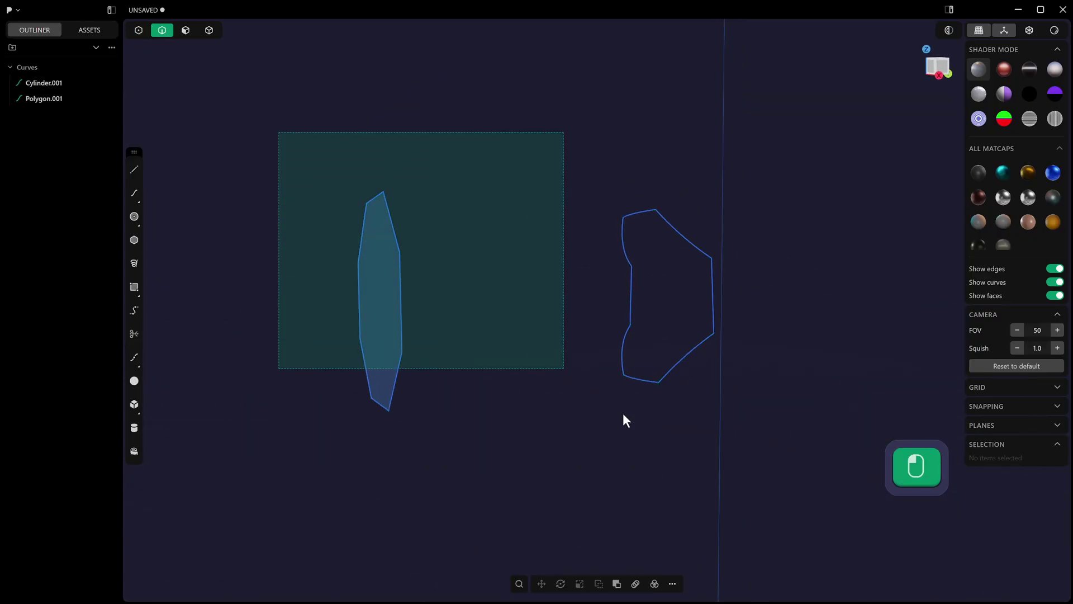
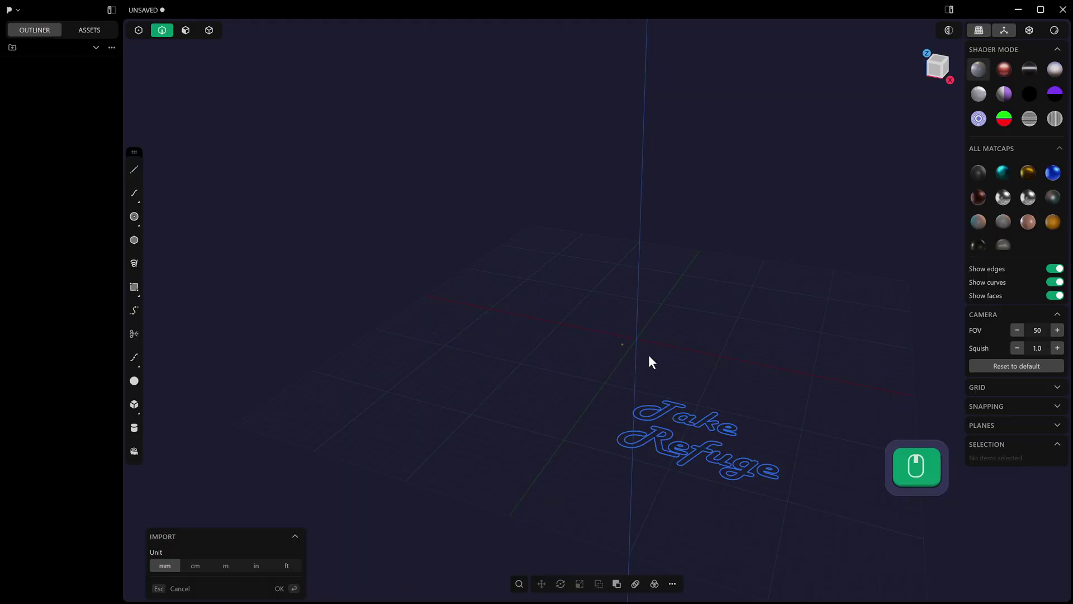
# - Rotate the imported Jake Refuge lettering 50 degrees about the X axis
pyautogui.press('r')
pyautogui.press('x')
pyautogui.press('KP_5')
pyautogui.press('KP_0')
pyautogui.press('Return')
pyautogui.middleClick(757, 363)
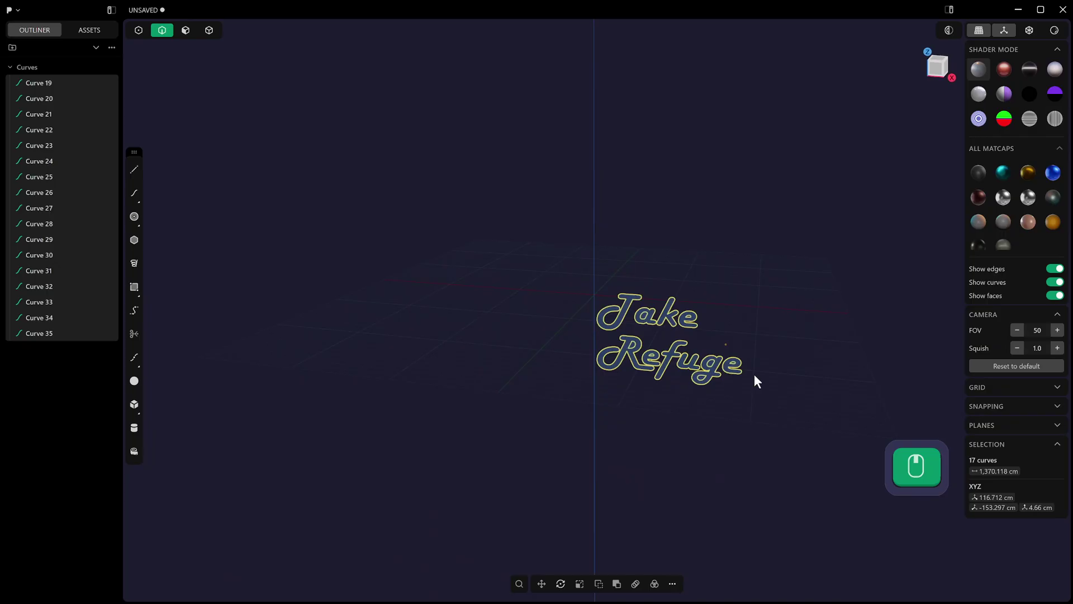
# - Move the lettering curves to the grid origin with G
pyautogui.press('g')
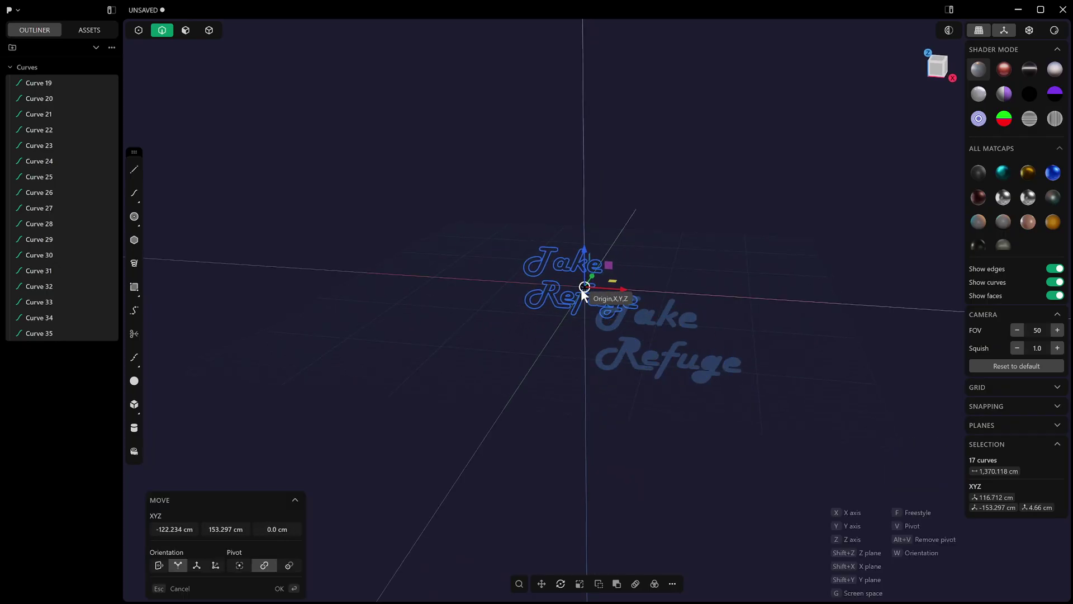
pyautogui.press('Escape')
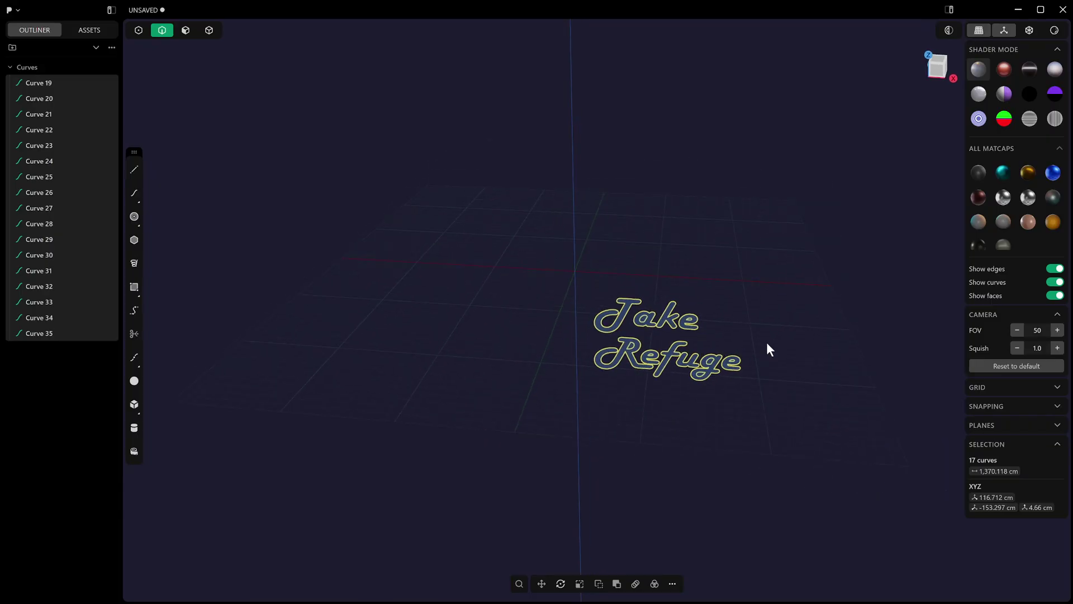
pyautogui.press('g')
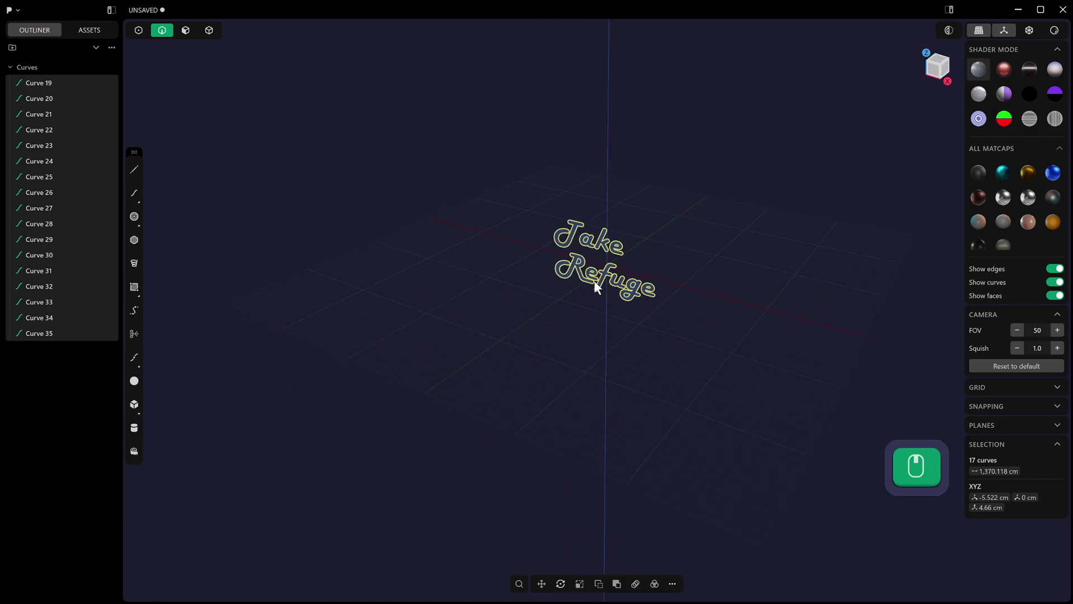
# - Create a sphere from the pie menu in Front view and move it behind the lettering
pyautogui.press('y')
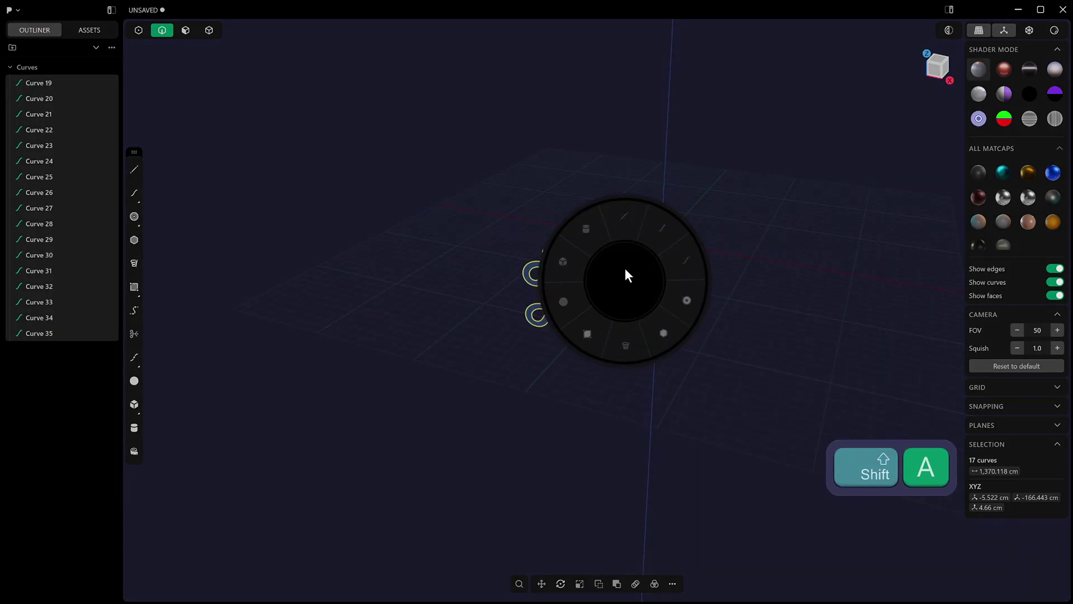
pyautogui.moveTo(681, 272); pyautogui.dragTo(686, 284)
pyautogui.press('KP_1')
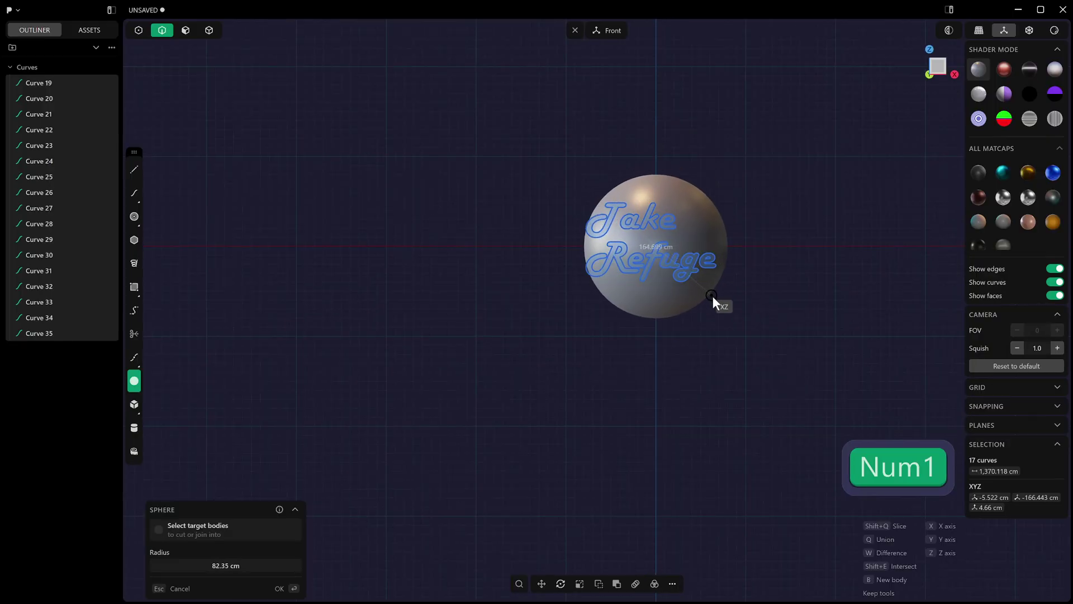
pyautogui.click(723, 298)
pyautogui.press('g')
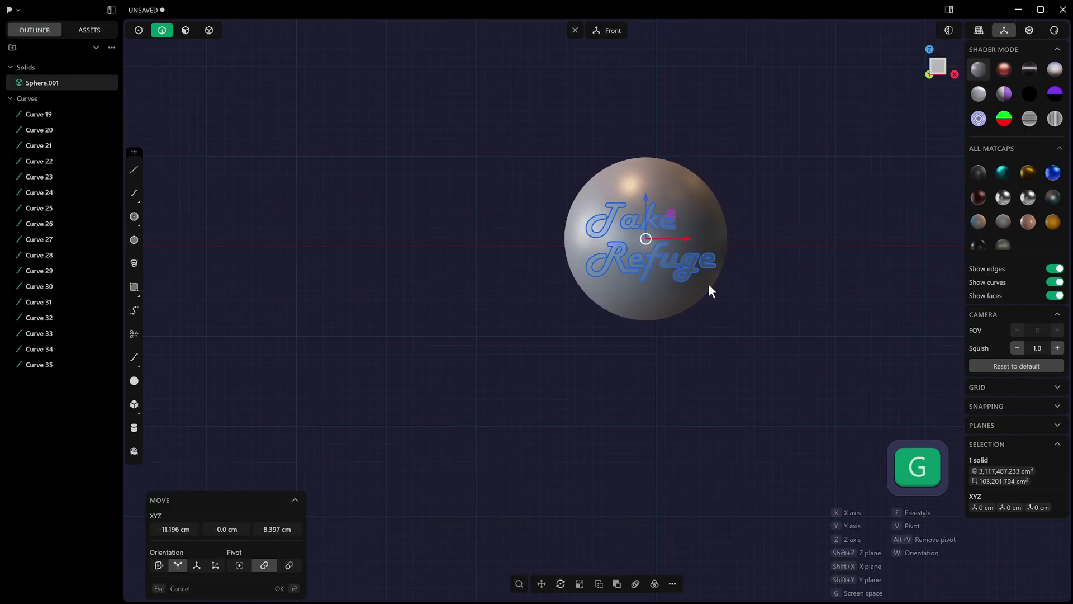
# - Select the lettering curves and bring up the list of curve operations
pyautogui.press('2')
pyautogui.moveTo(738, 360); pyautogui.dragTo(748, 286)
pyautogui.middleClick(729, 340)
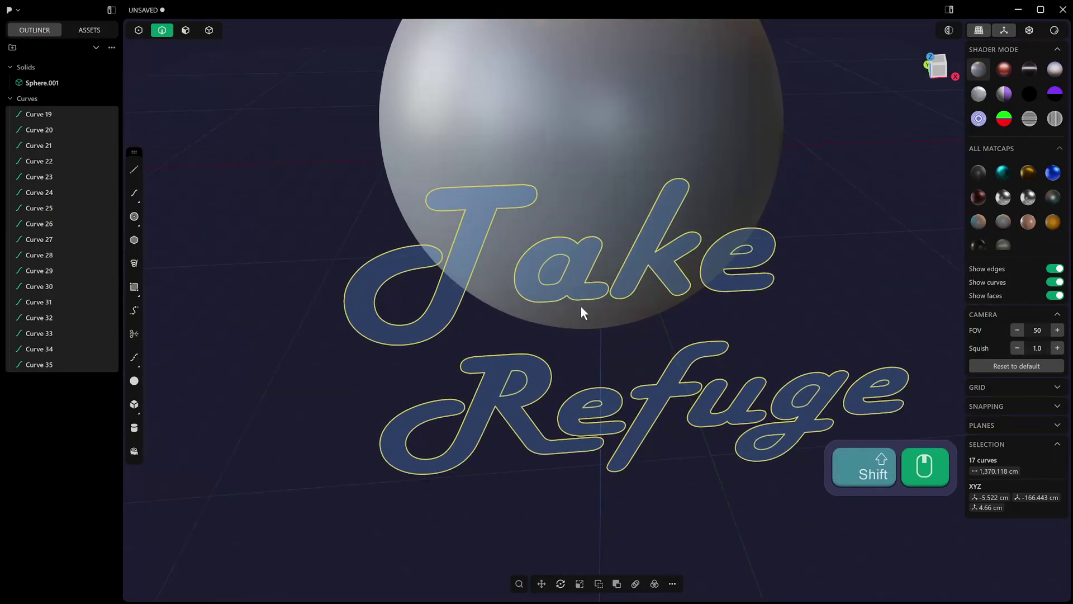
pyautogui.click(499, 251)
pyautogui.click(574, 229)
pyautogui.click(569, 245)
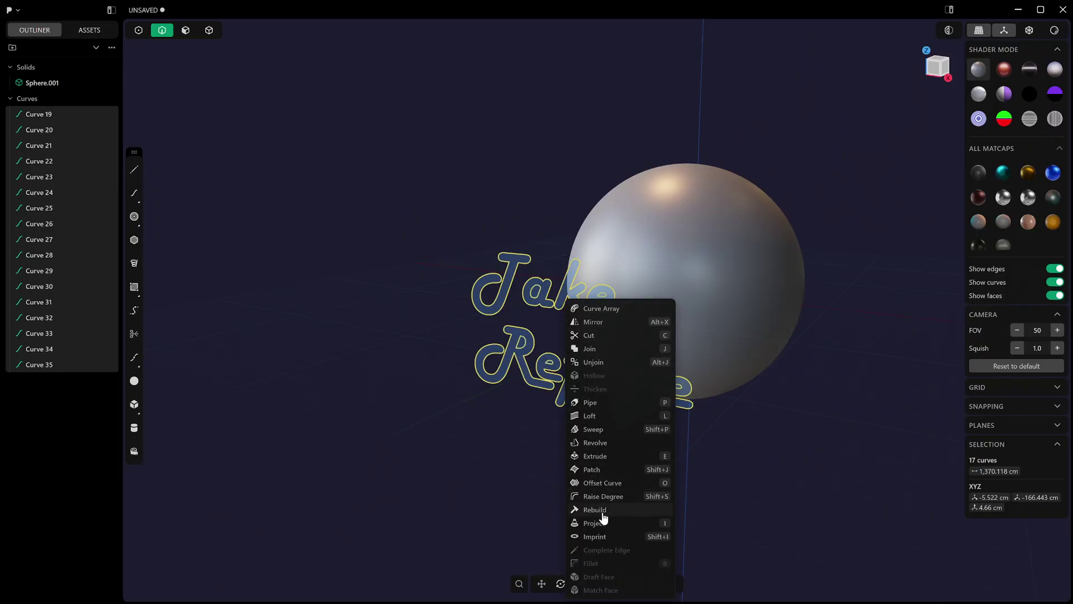
# - Rebuild the lettering curves by # Points with an adjusted point count and confirm
pyautogui.moveTo(233, 525); pyautogui.dragTo(220, 566)
pyautogui.press('Return')
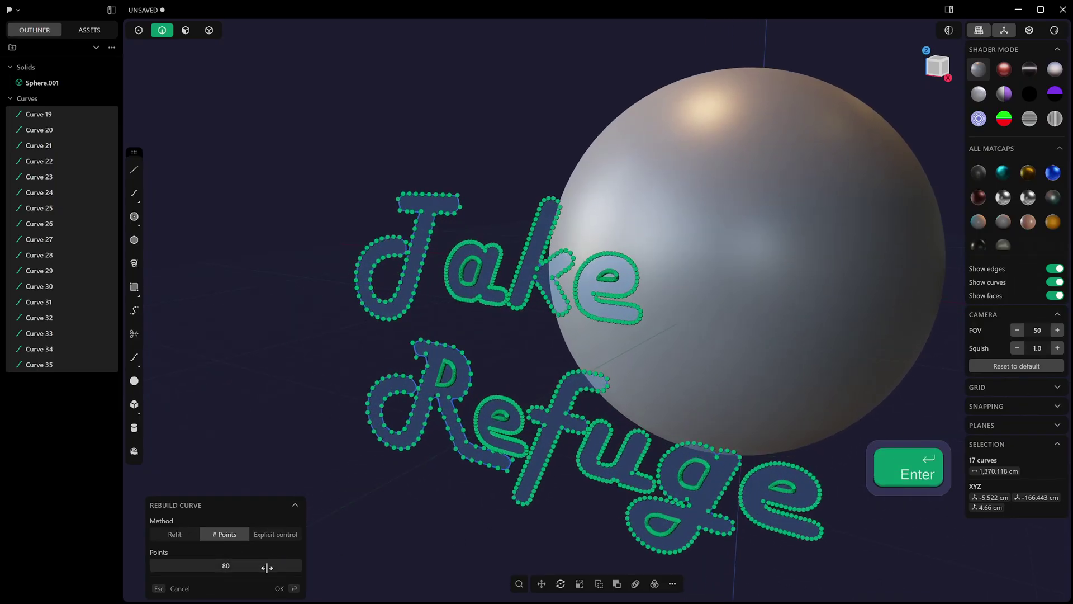
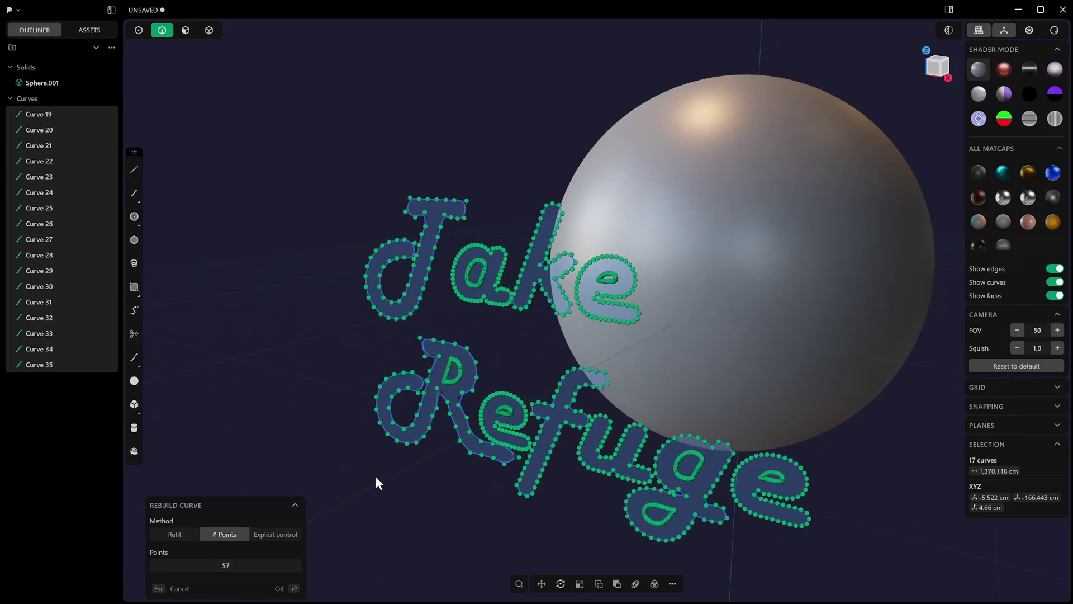
pyautogui.press('KP_0')
pyautogui.press('Return')
pyautogui.click(722, 228)
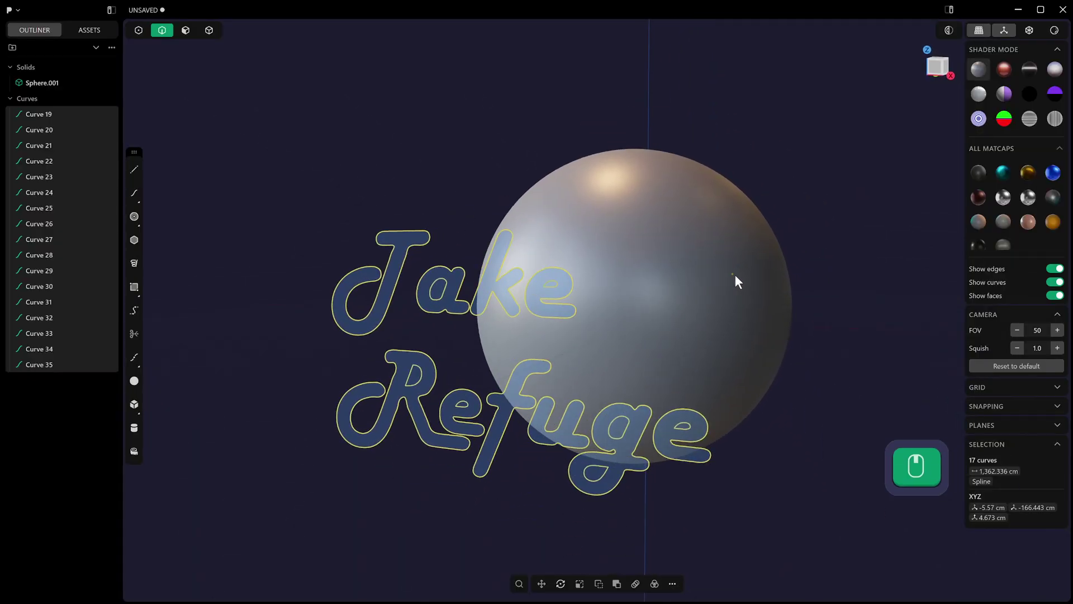
# - Imprint the letter curves onto the sphere using Imprint Curve with the sphere as target
pyautogui.moveTo(720, 262); pyautogui.dragTo(681, 271)
pyautogui.click(684, 280)
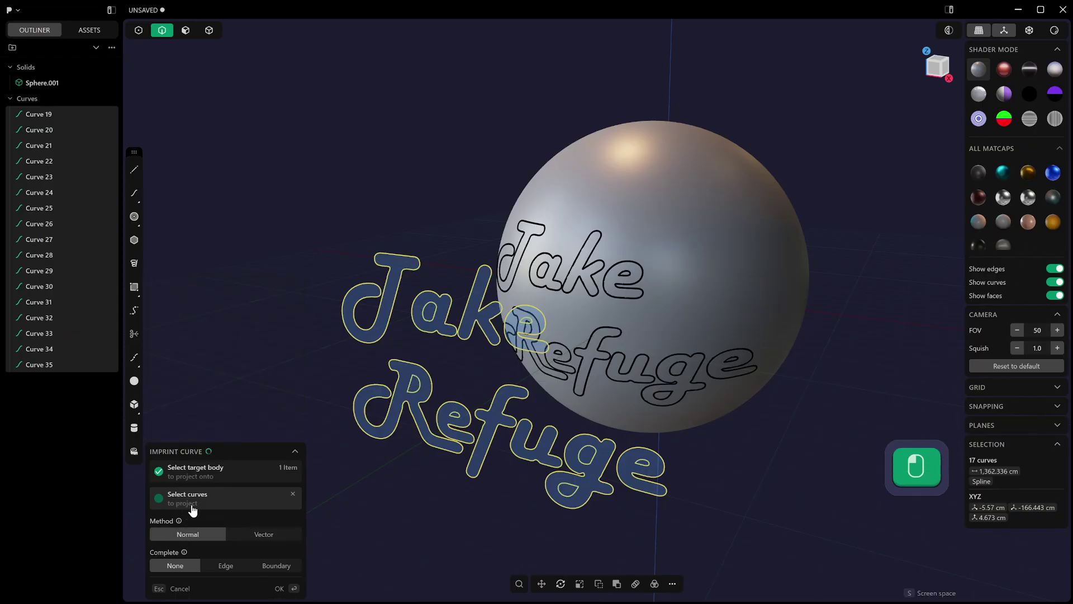
pyautogui.moveTo(695, 343); pyautogui.dragTo(683, 337)
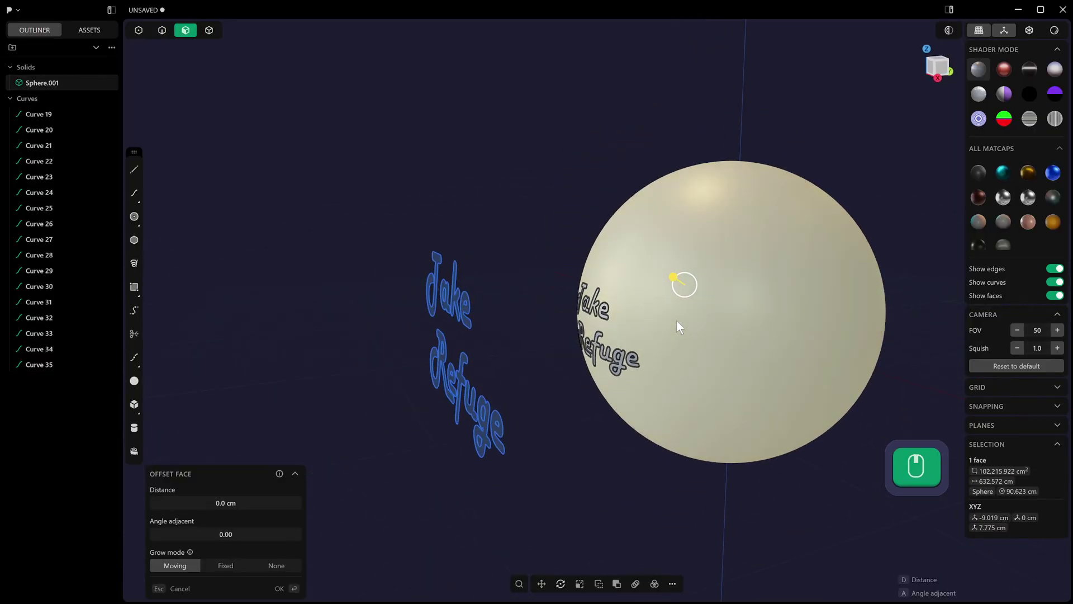
pyautogui.press('shift+x')
pyautogui.press('2')
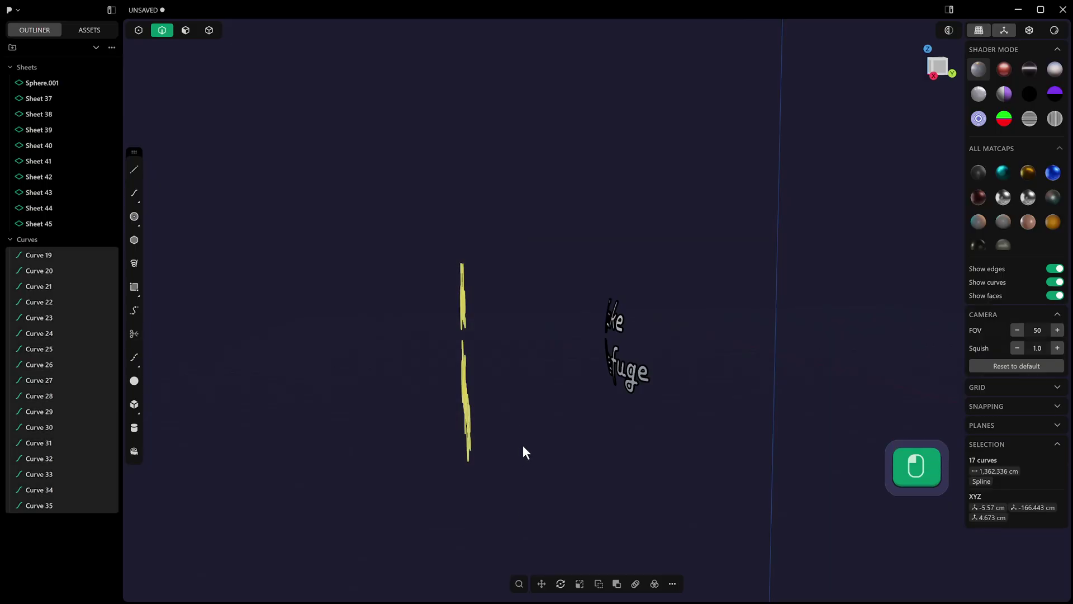
# - Isolate the imprinted letter faces as sheets and delete the rest of the sphere
pyautogui.press('h')
pyautogui.press('4')
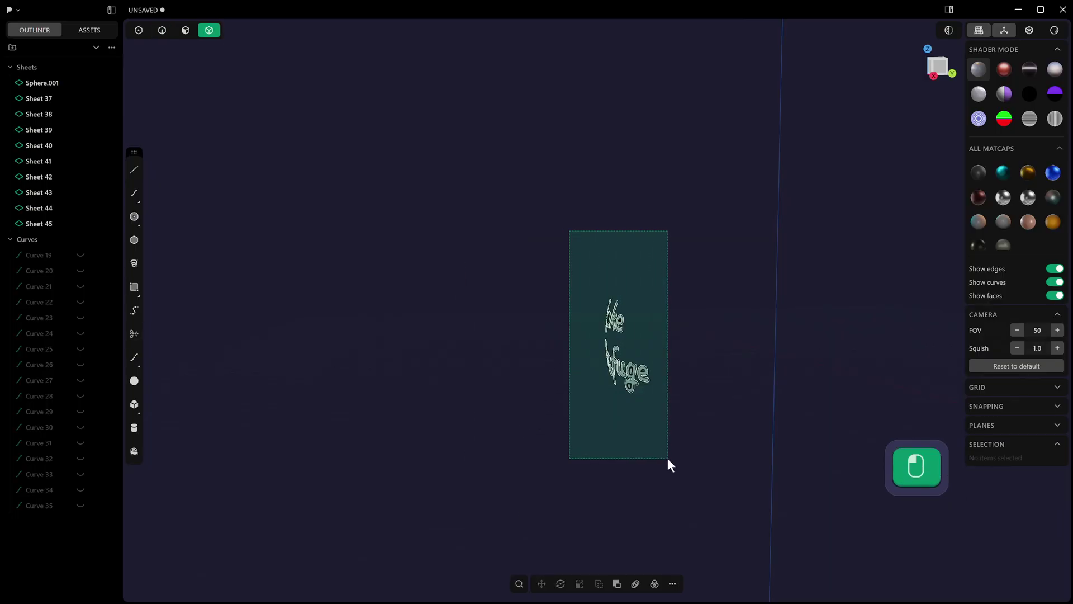
pyautogui.press('s')
pyautogui.click(984, 480)
pyautogui.middleClick(587, 293)
pyautogui.press('3')
# - Inspect the curved letter sheets, undo one step and box-select all of them
pyautogui.moveTo(470, 271); pyautogui.dragTo(623, 269)
pyautogui.moveTo(590, 285); pyautogui.dragTo(444, 369)
pyautogui.moveTo(720, 401); pyautogui.dragTo(652, 357)
pyautogui.press('ctrl+z')
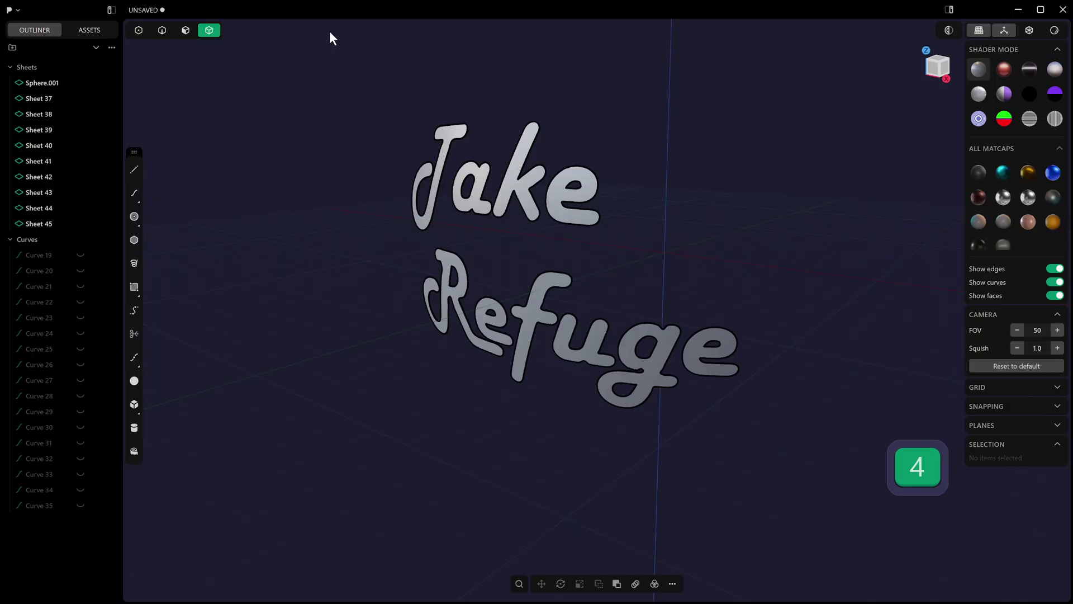
pyautogui.moveTo(306, 65); pyautogui.dragTo(773, 413)
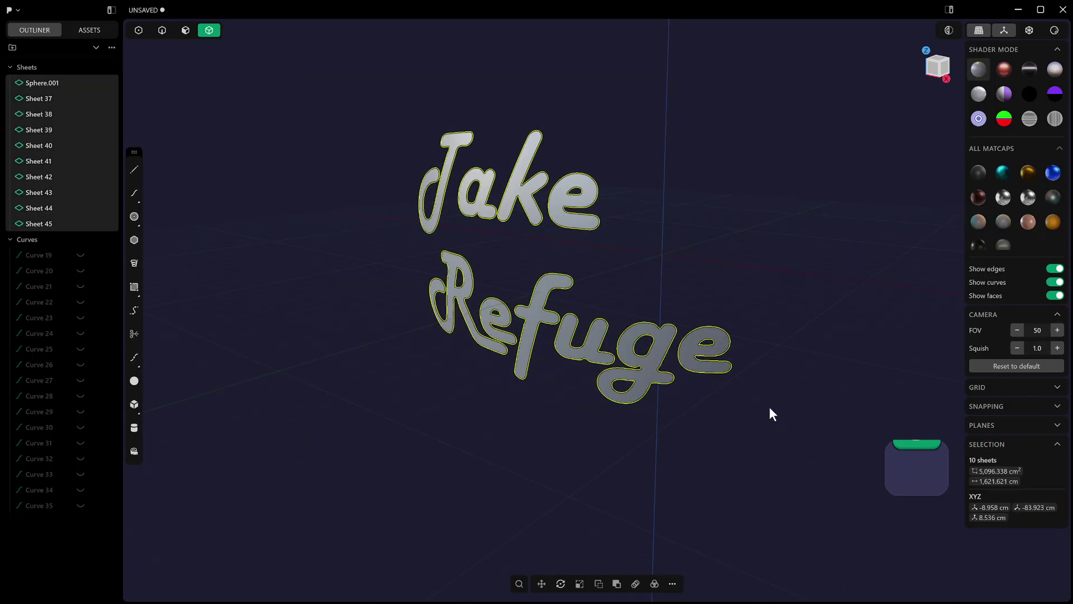
# - Thicken all letter sheets into solid letters and start sizing a fillet on their edges
pyautogui.press('shift+f')
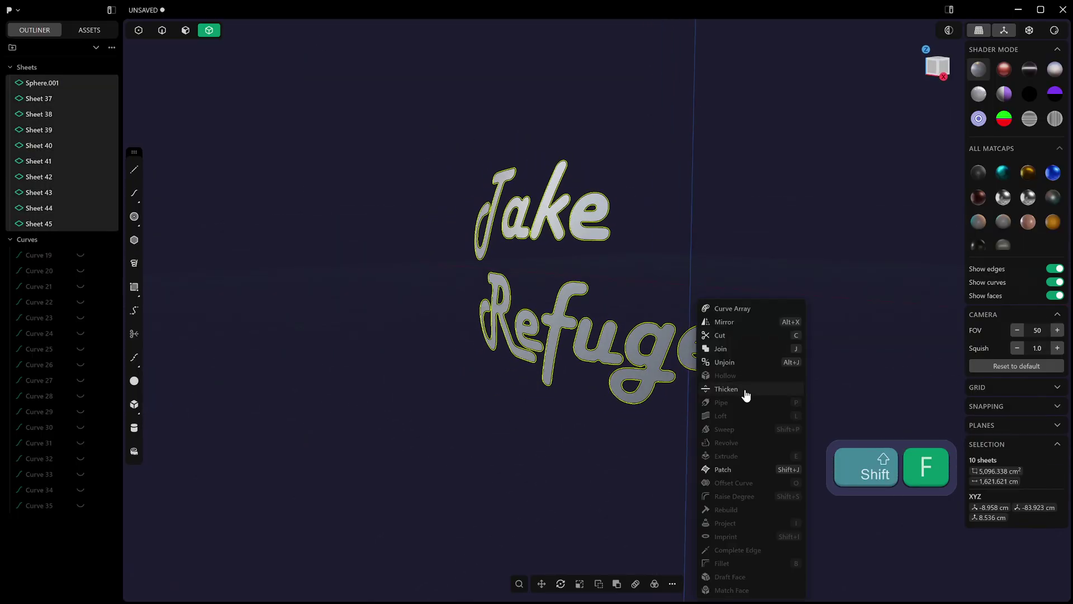
pyautogui.doubleClick(551, 192)
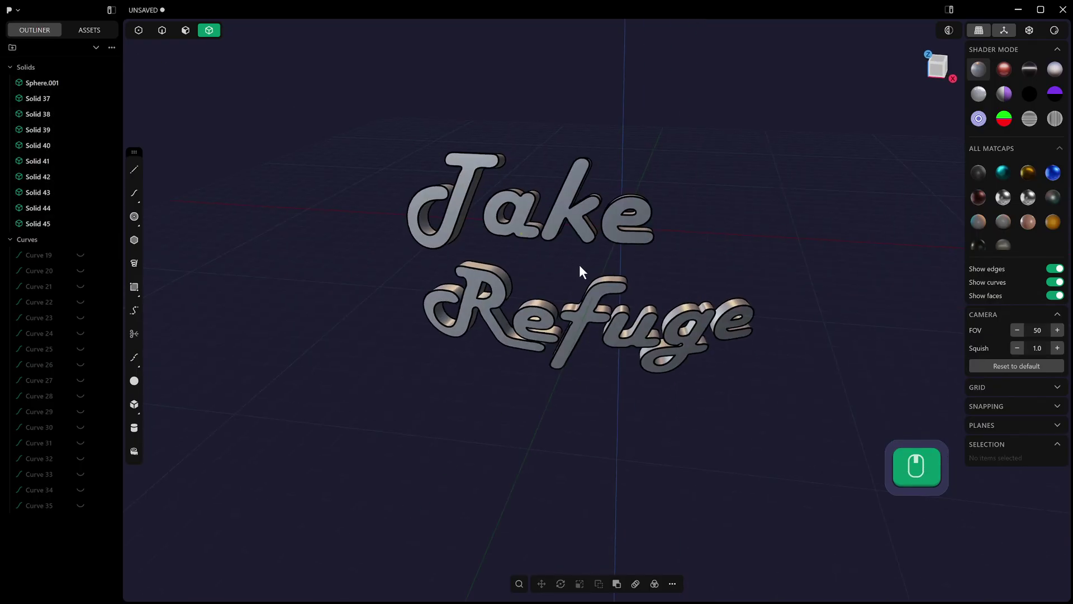
pyautogui.click(600, 268)
pyautogui.moveTo(442, 169); pyautogui.dragTo(467, 172)
pyautogui.moveTo(470, 187); pyautogui.dragTo(530, 211)
pyautogui.click(685, 213)
pyautogui.moveTo(573, 361); pyautogui.dragTo(646, 337)
# - Set the edge fillet size on the letters, confirm it and apply a different matcap
pyautogui.moveTo(628, 247); pyautogui.dragTo(683, 236)
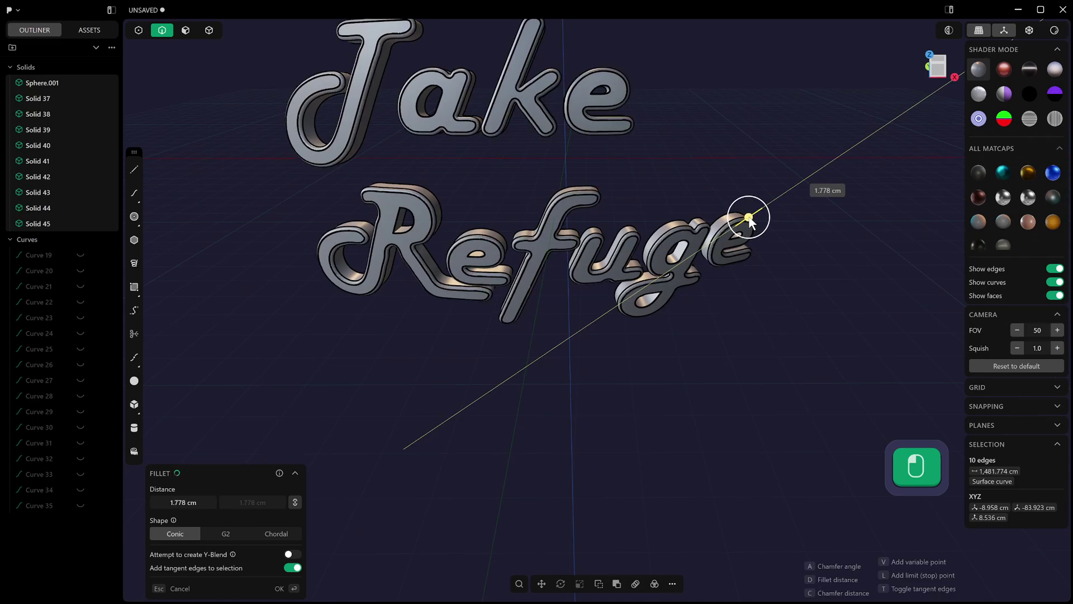
pyautogui.click(753, 223)
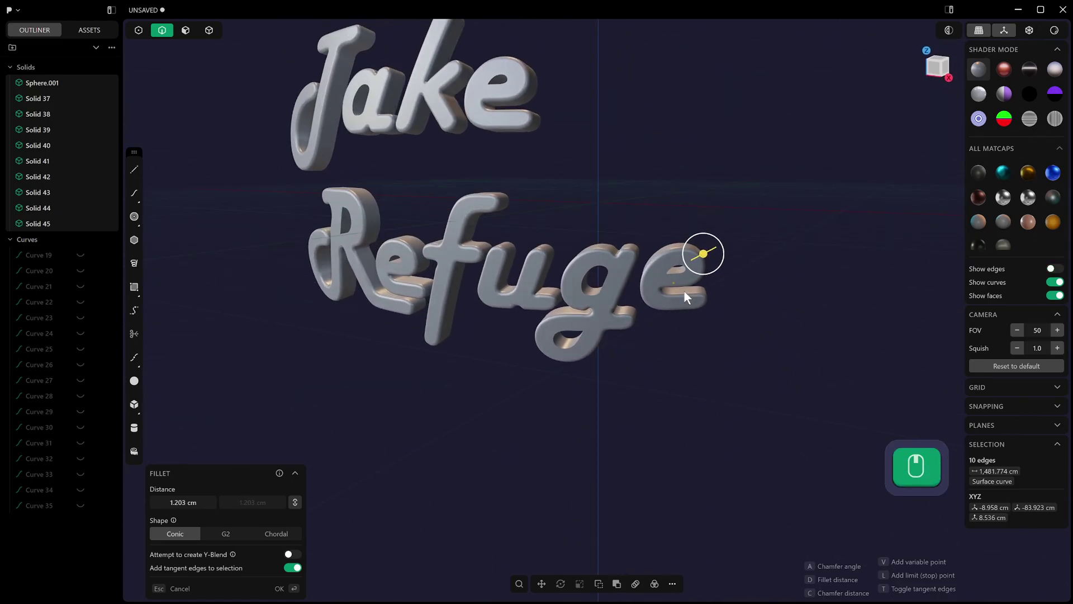
pyautogui.middleClick(1050, 209)
pyautogui.press('alt+q')
pyautogui.click(668, 200)
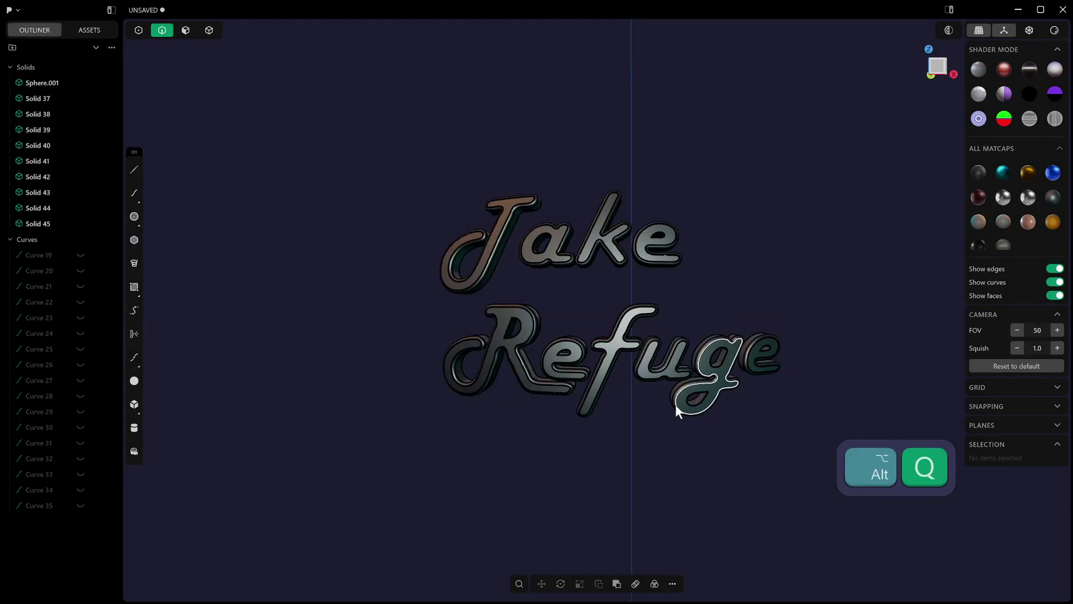
pyautogui.moveTo(656, 452); pyautogui.dragTo(716, 397)
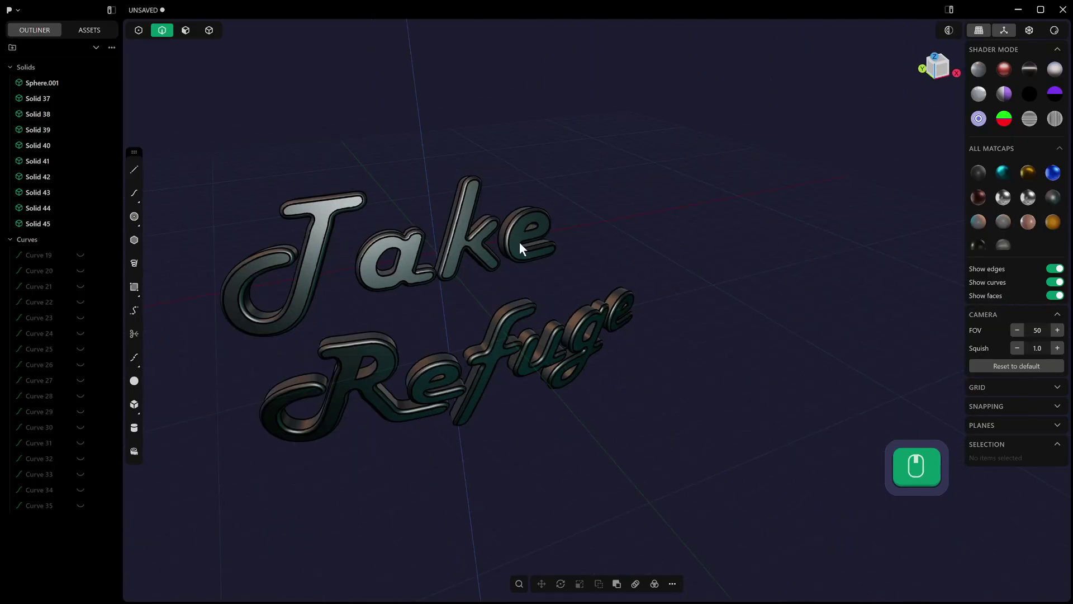
pyautogui.middleClick(839, 199)
pyautogui.moveTo(633, 211); pyautogui.dragTo(658, 188)
pyautogui.moveTo(646, 167); pyautogui.dragTo(498, 211)
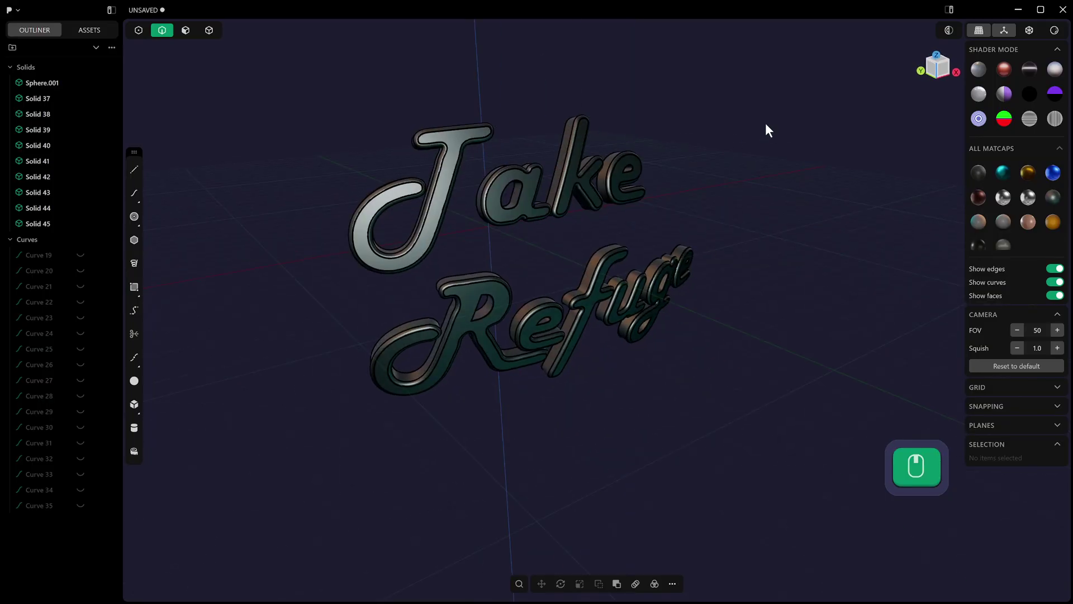
pyautogui.press('alt+q')
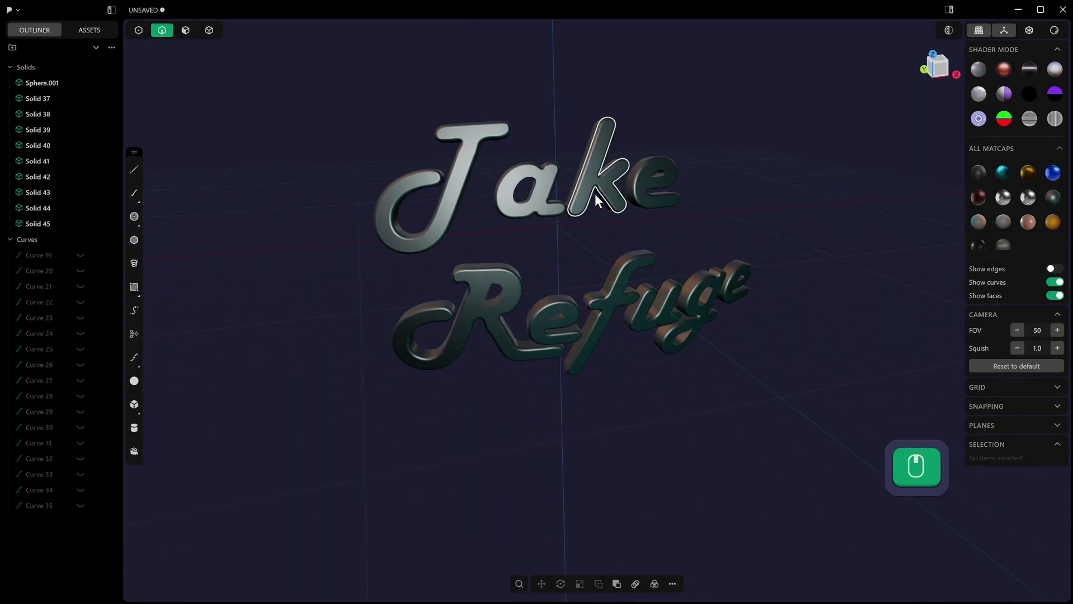